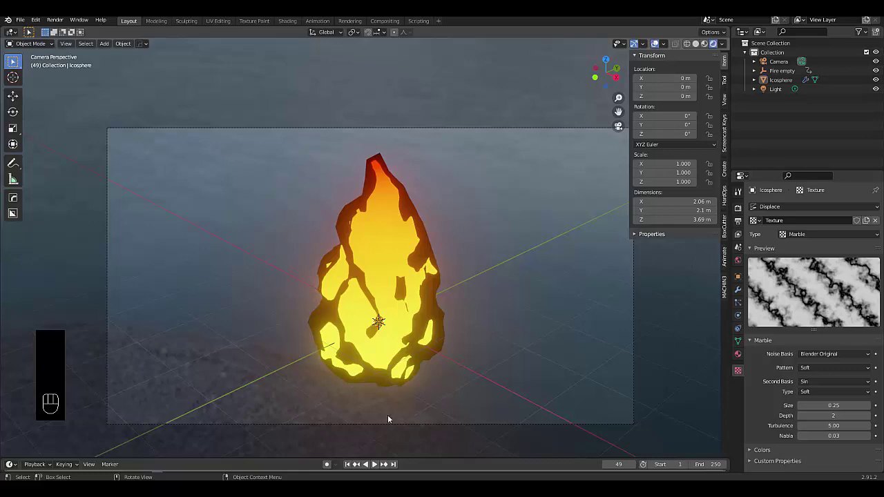
Orbit the viewport to inspect the fresh default scene.
left_click_drag(455, 267, 530, 165)
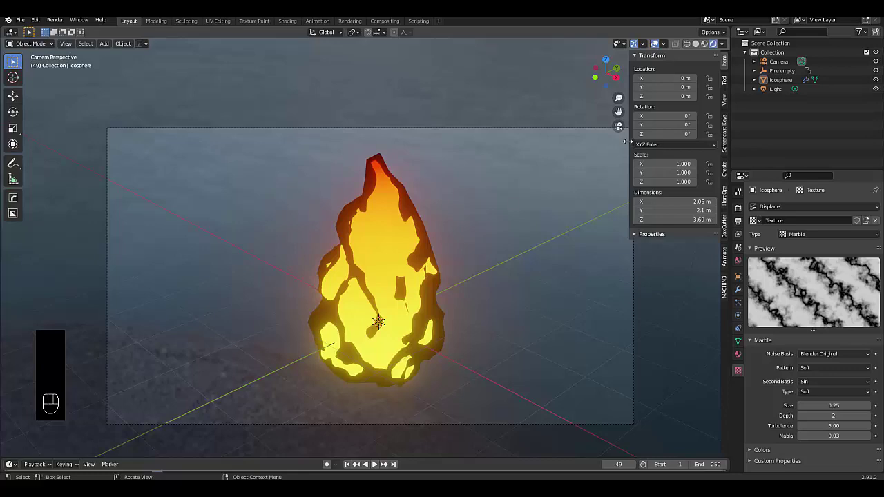
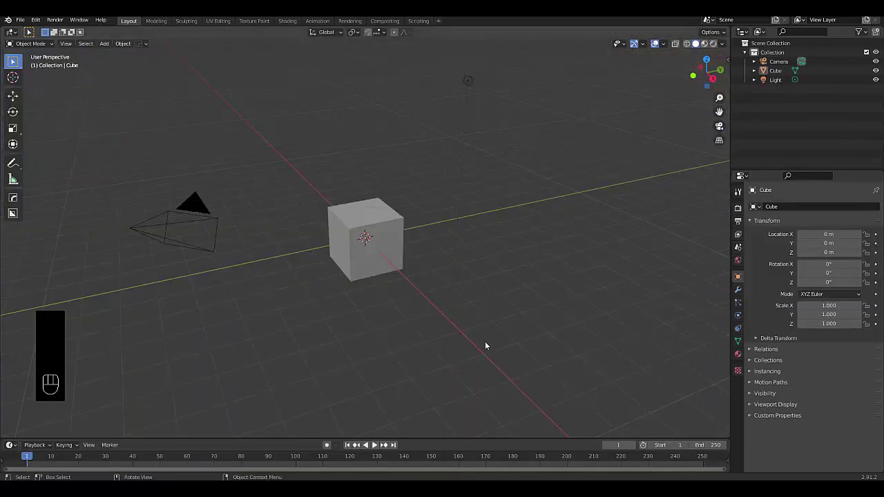
Delete the default cube, add a UV sphere at the origin and view it from the front.
left_click(435, 342)
left_click_drag(435, 342, 490, 358)
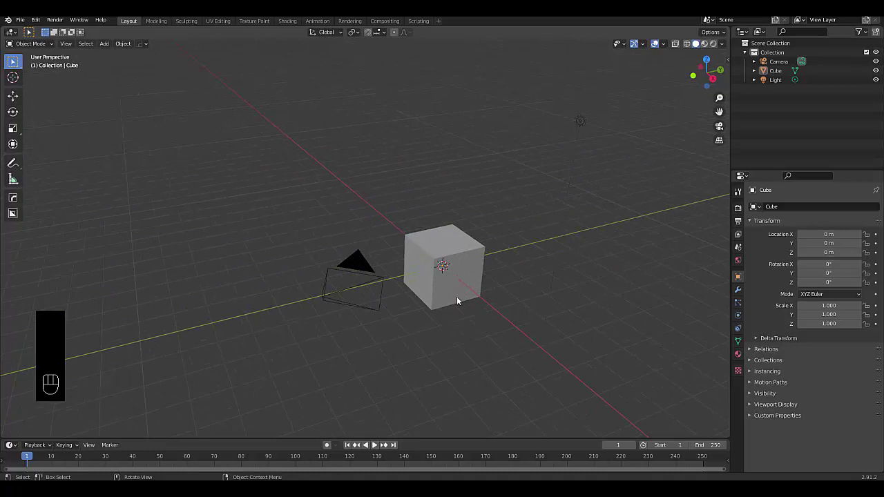
left_click(467, 261)
key("x")
key("shift+a")
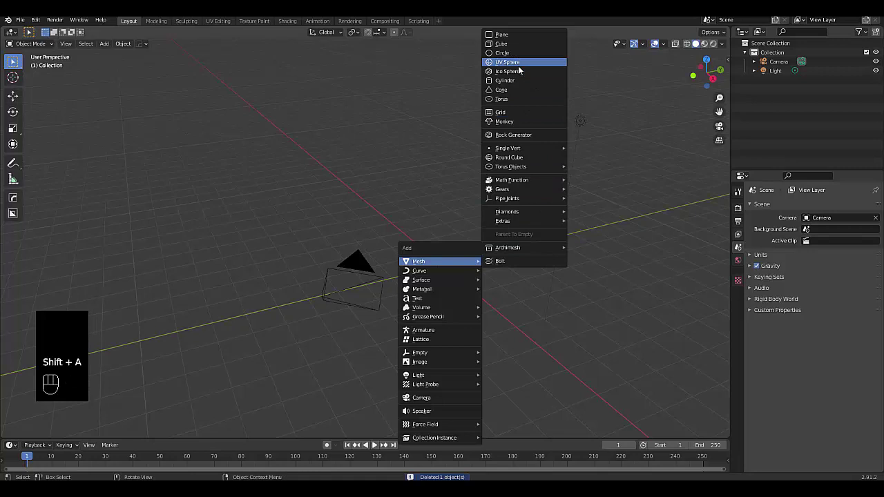
key("KP_1")
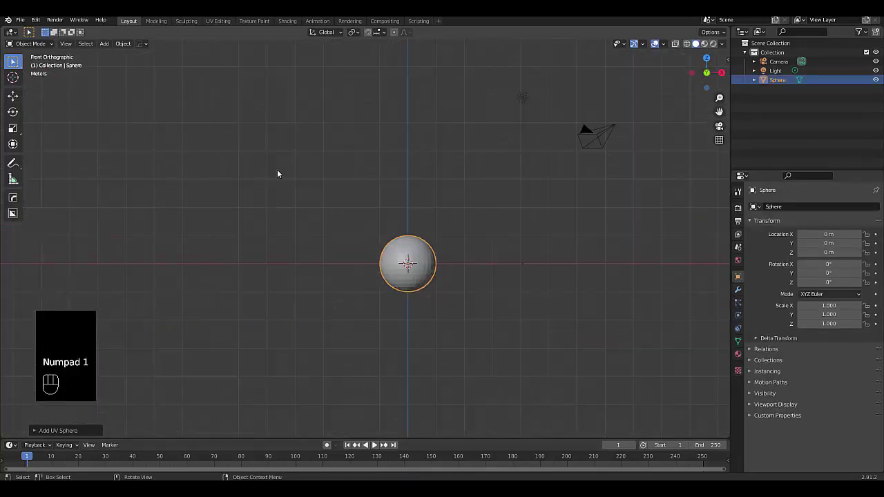
Pull the sphere's top vertex upward with proportional editing into a teardrop shape.
key("Tab")
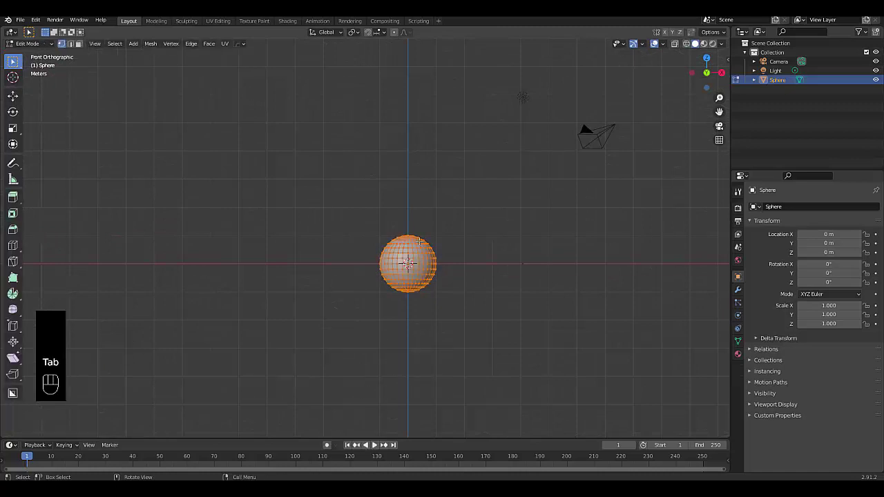
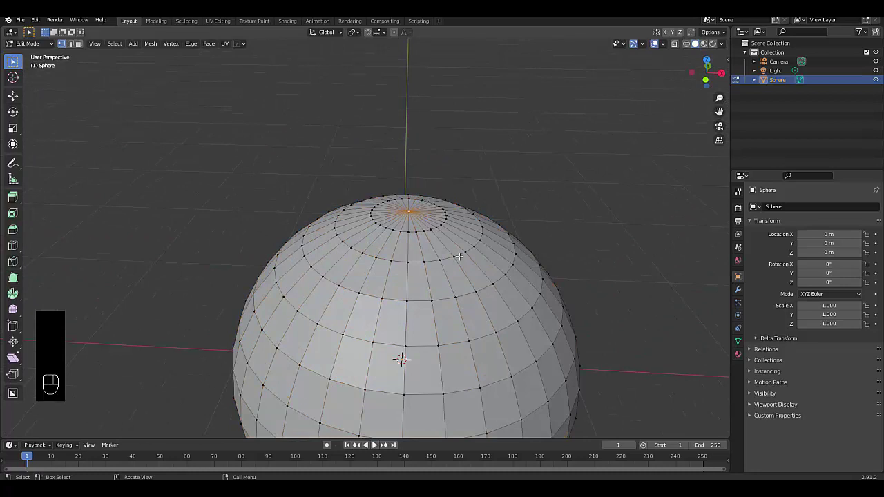
key("KP_1")
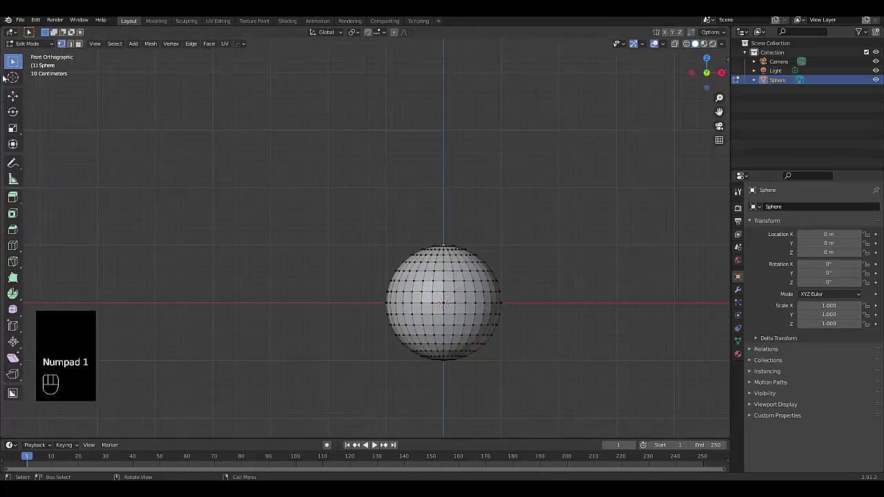
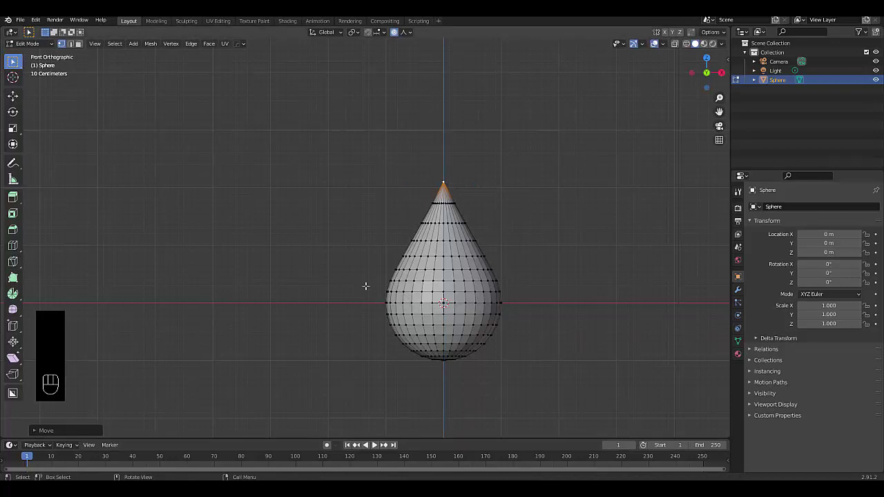
key("Tab")
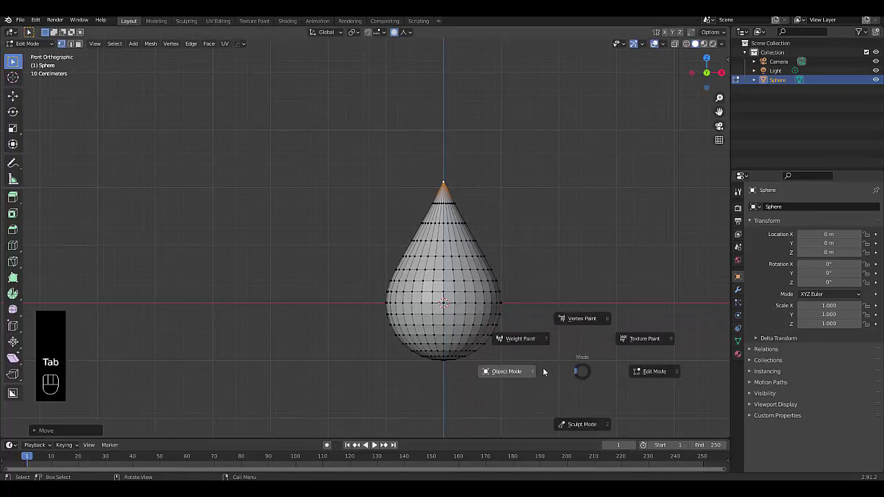
Add a Displace modifier with a new Marble texture to the teardrop.
left_click(420, 301)
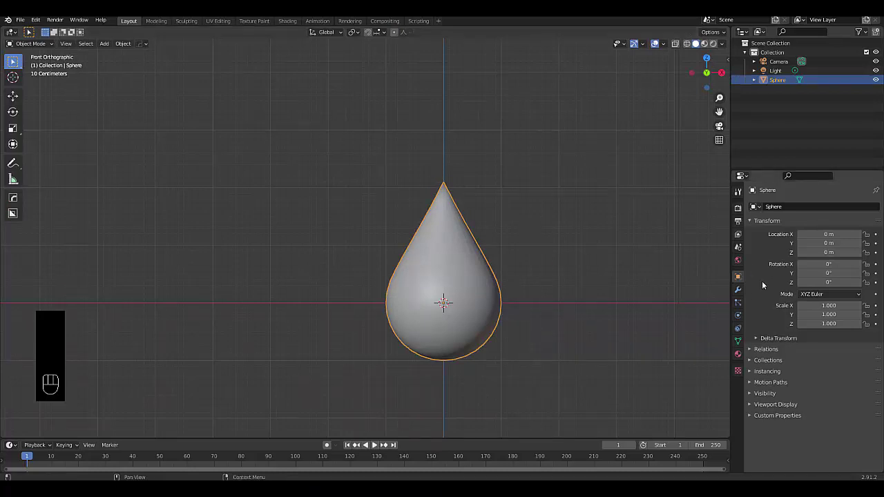
left_click(742, 290)
left_click_drag(775, 208, 783, 266)
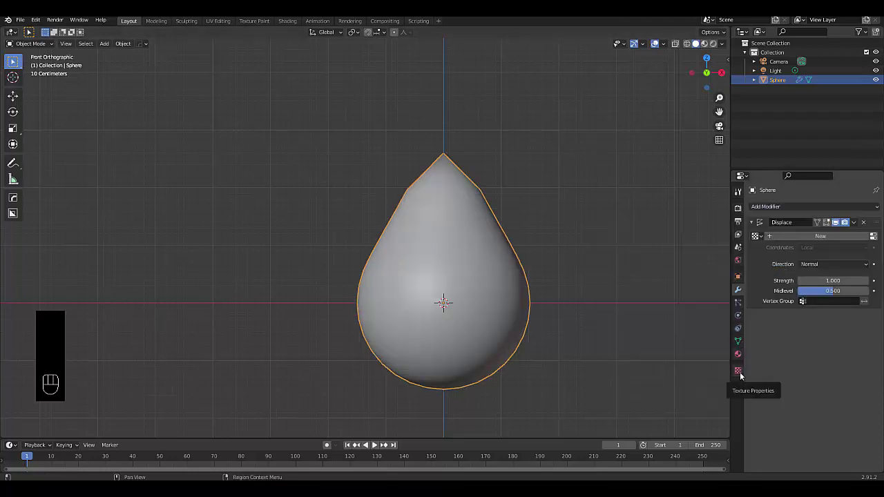
left_click(743, 376)
left_click(804, 219)
left_click_drag(807, 239, 825, 303)
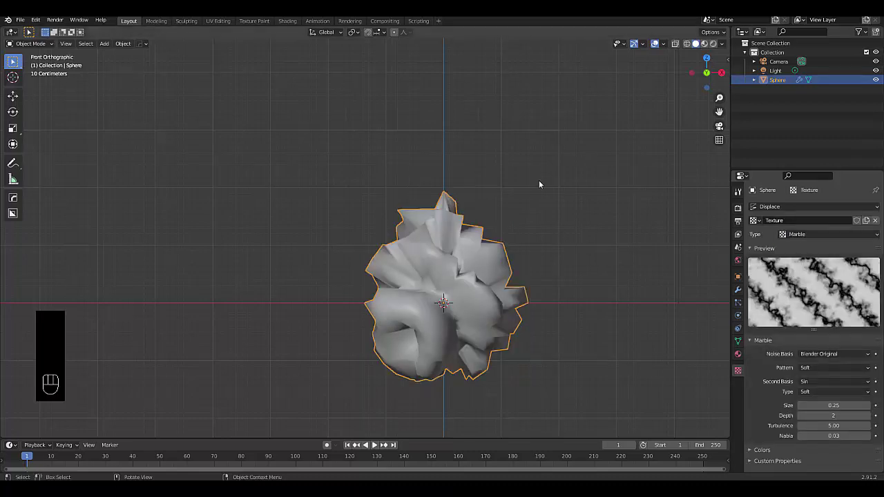
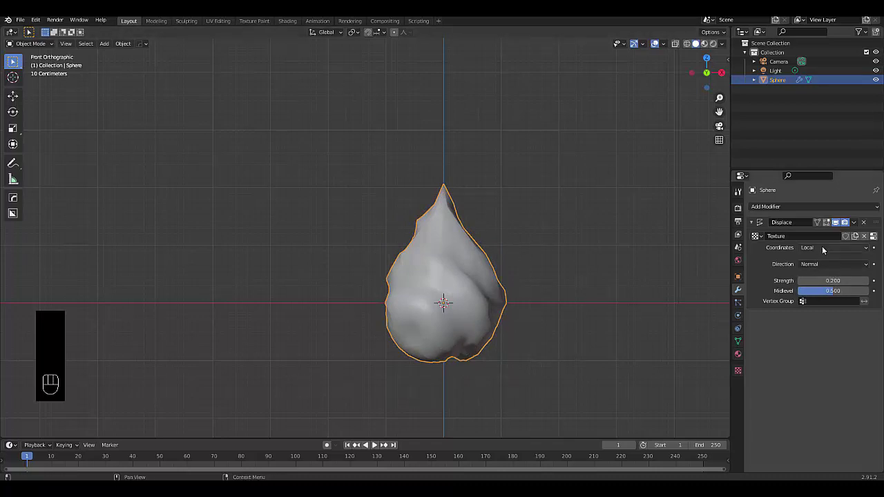
Switch the texture to Object coordinates and rename the teardrop object to Fire.
left_click_drag(825, 248, 840, 279)
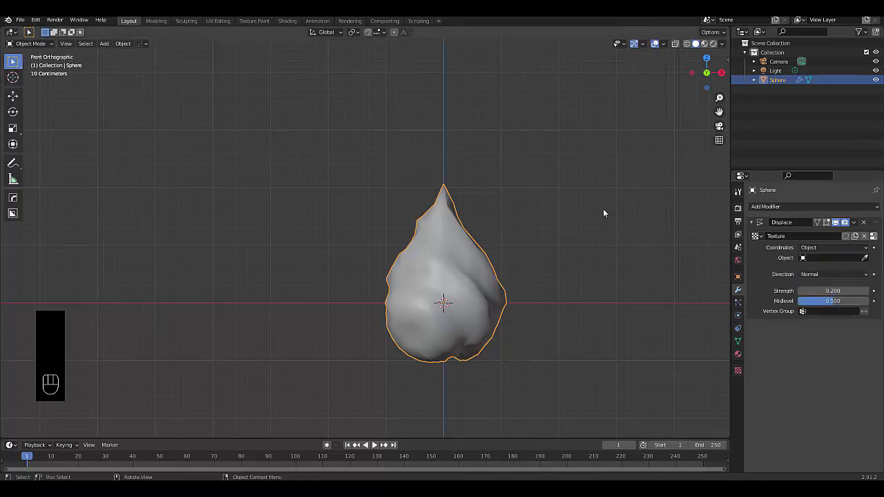
left_click_drag(778, 82, 551, 205)
Add an empty named Fire Motion Empty as the displacement coordinate object and move it to test.
key("shift+a")
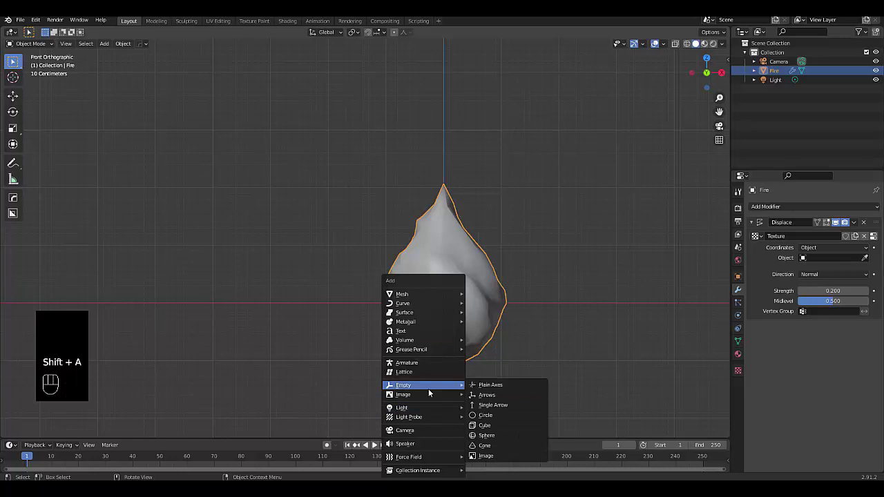
left_click_drag(781, 74, 577, 292)
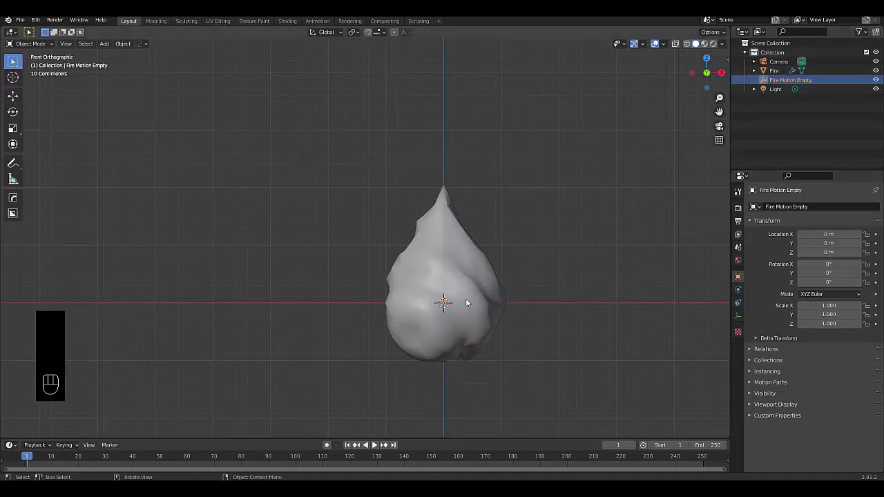
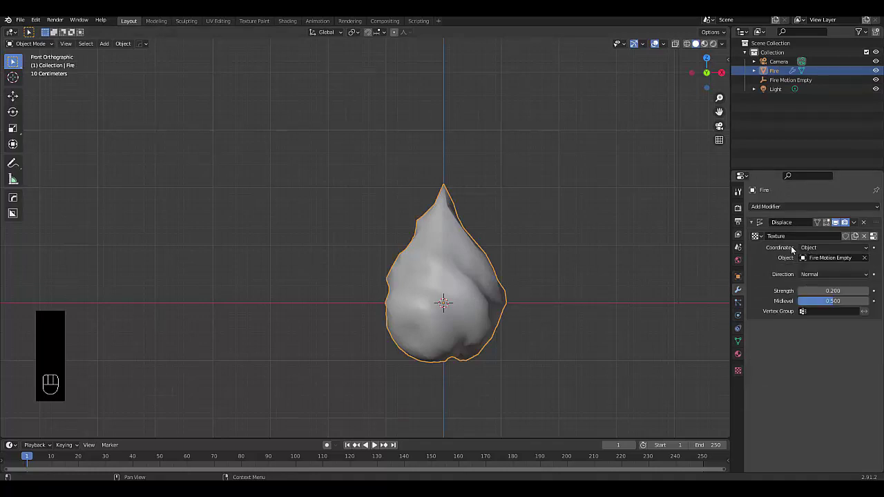
left_click(785, 78)
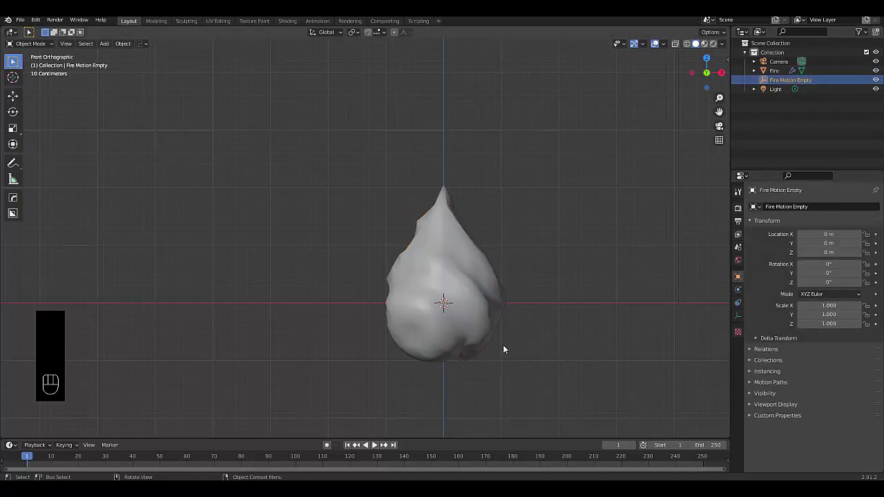
key("g")
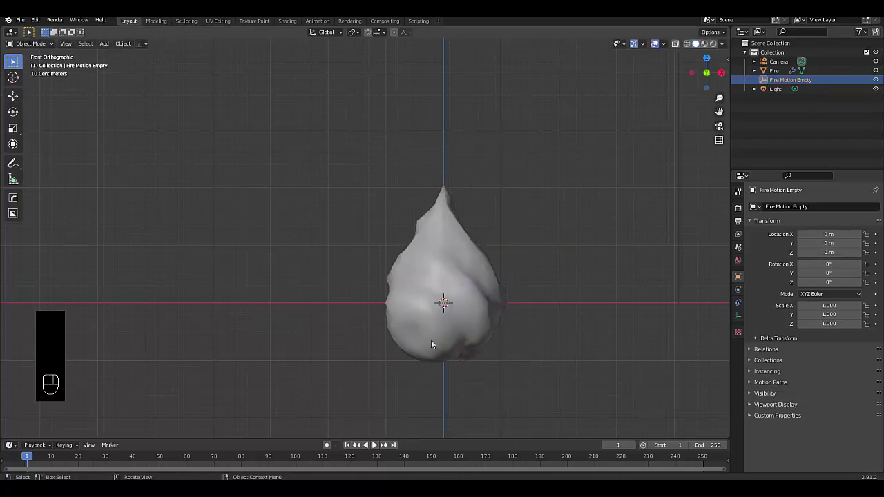
Keyframe the empty's Z location at 0 m on frame 1 and 25 m on frame 250.
key("n")
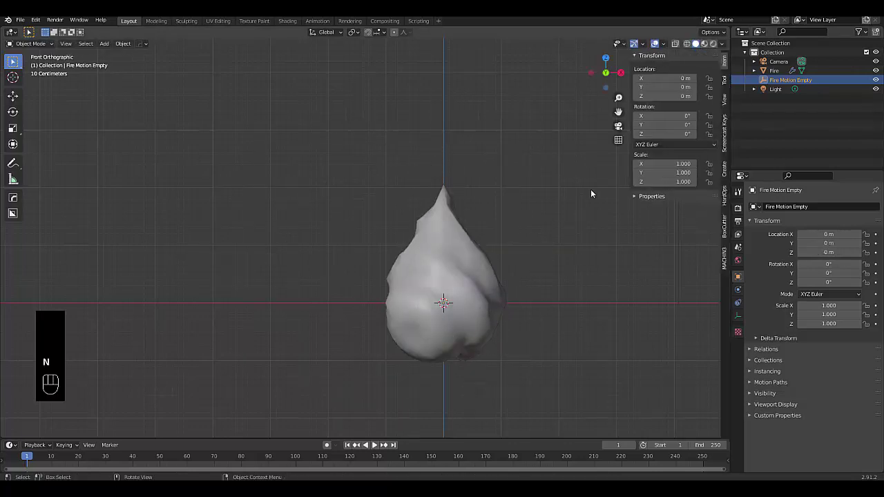
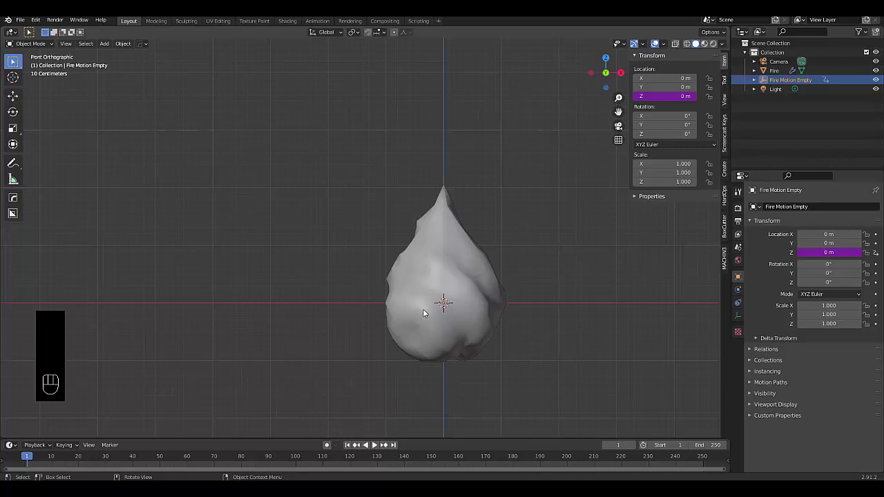
left_click(397, 448)
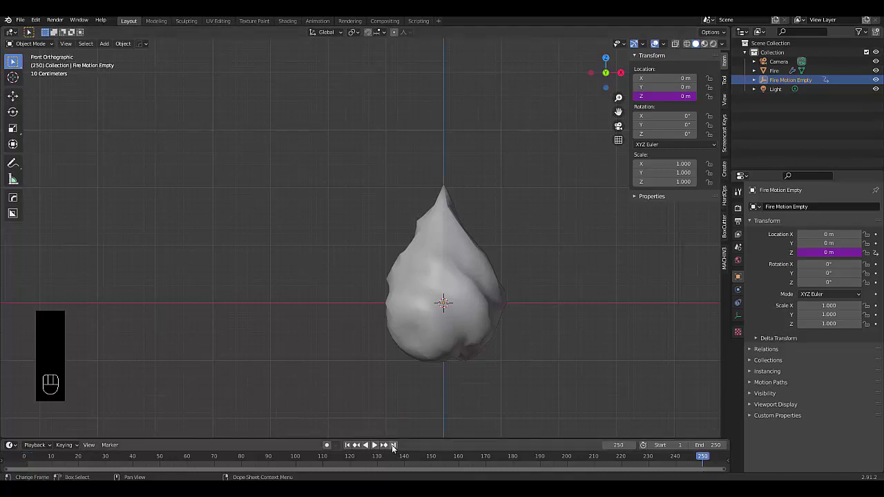
left_click_drag(347, 447, 784, 84)
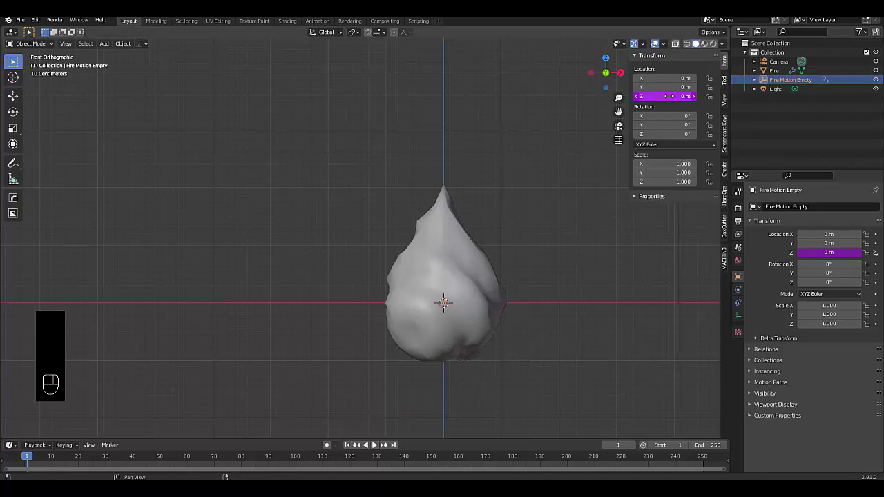
key("i")
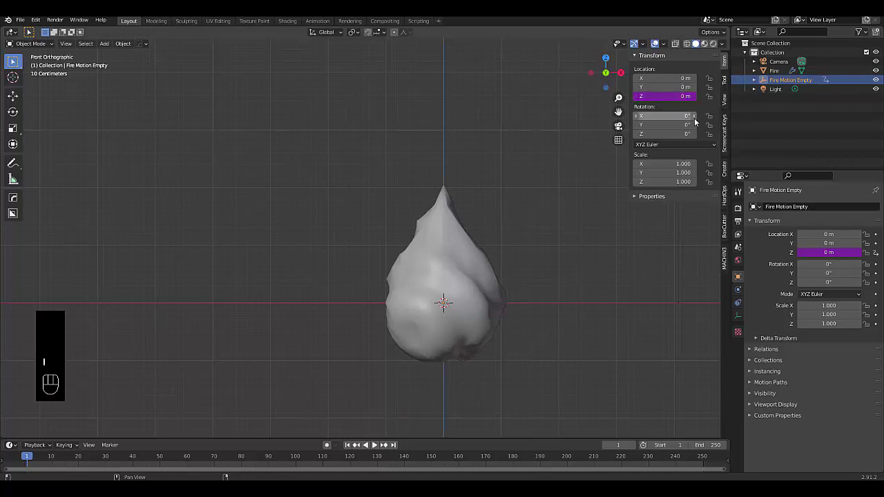
key("i")
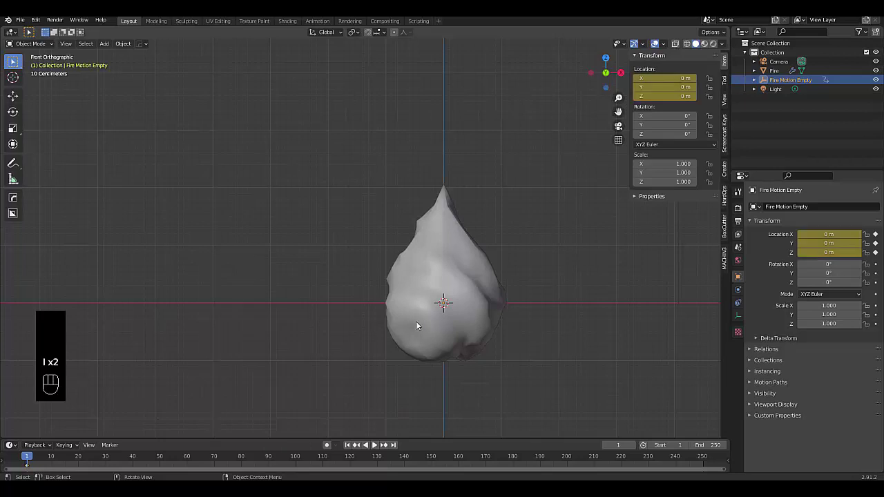
left_click(394, 447)
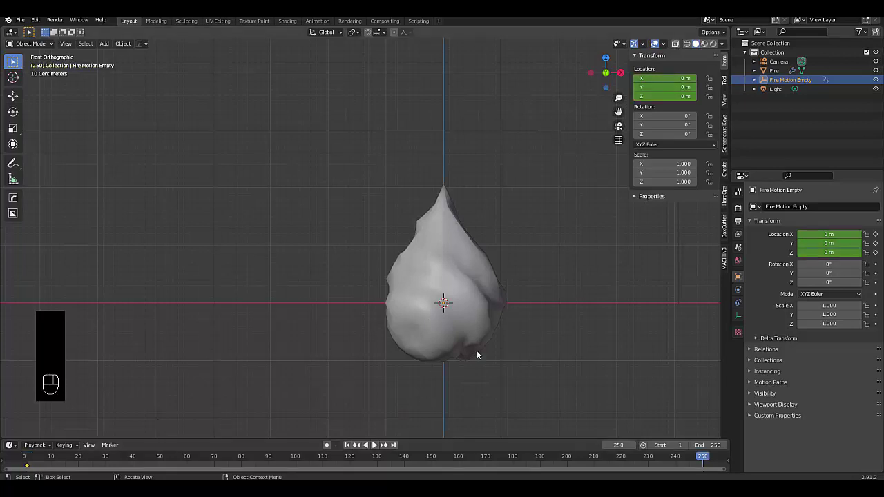
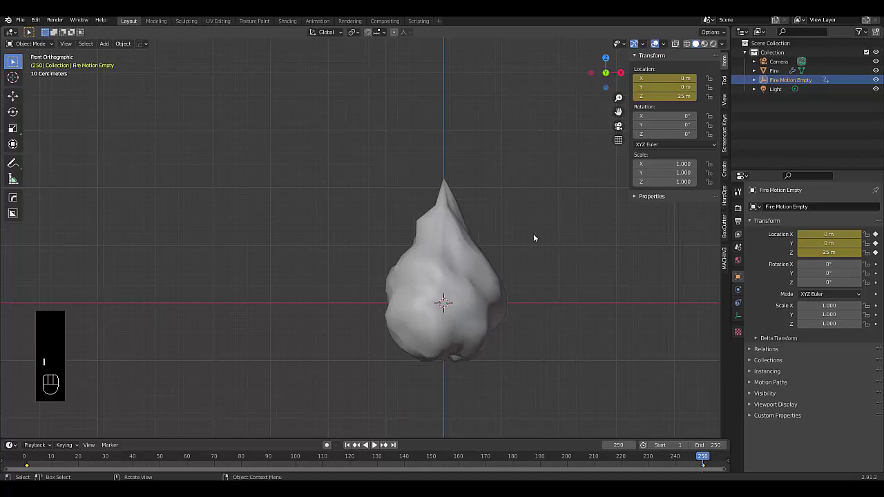
Play back from frame 1 to preview the churning flame surface, then rewind.
left_click(349, 450)
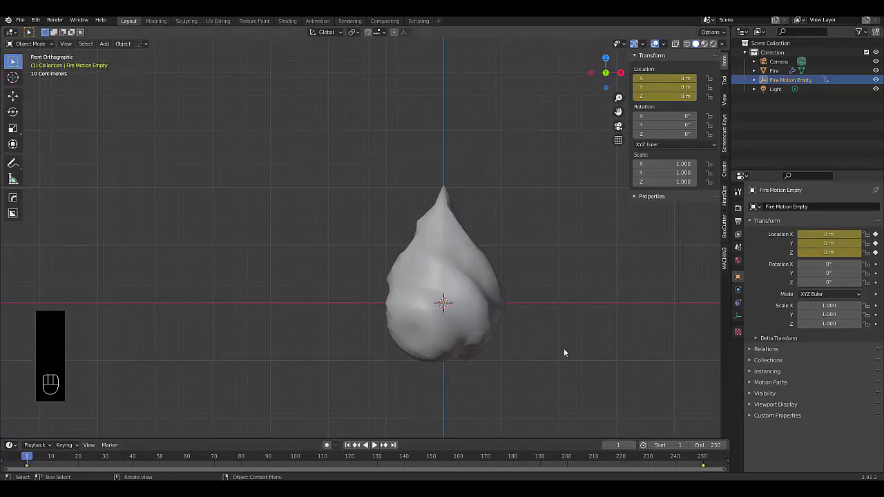
key("space")
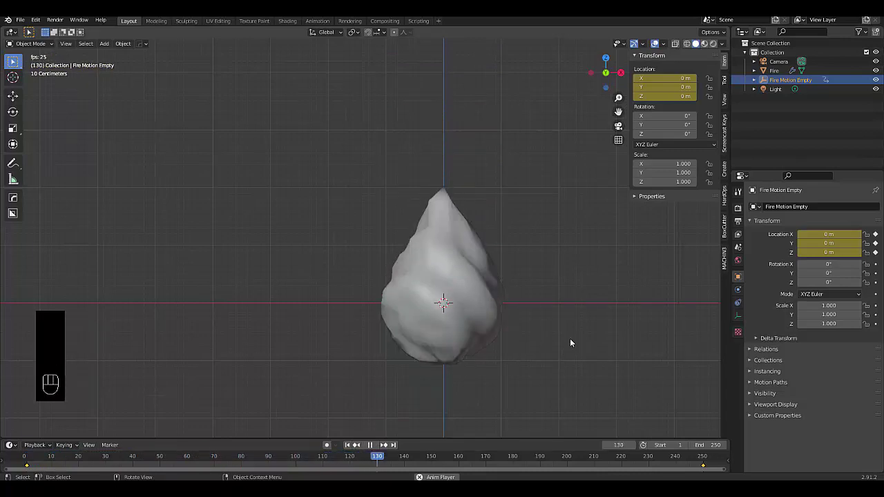
key("space")
left_click(349, 448)
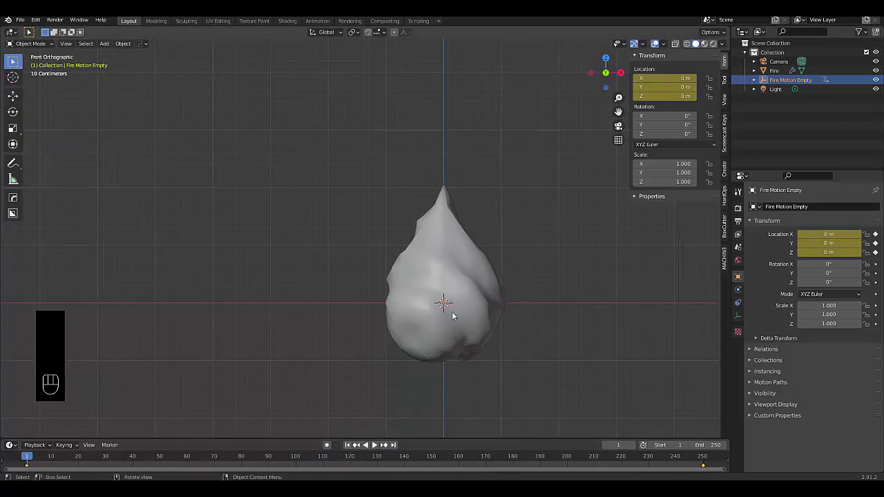
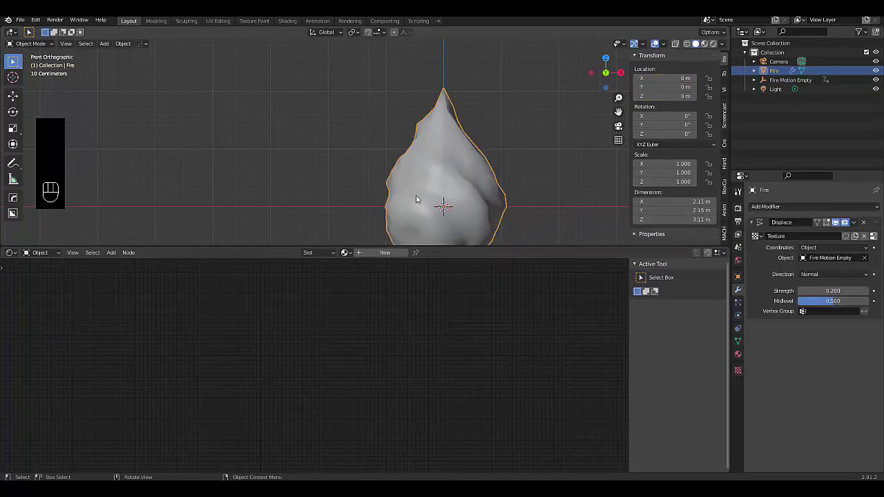
Create a Fire material with a lone Emission shader wired into Surface and preview it in the viewport.
left_click(377, 259)
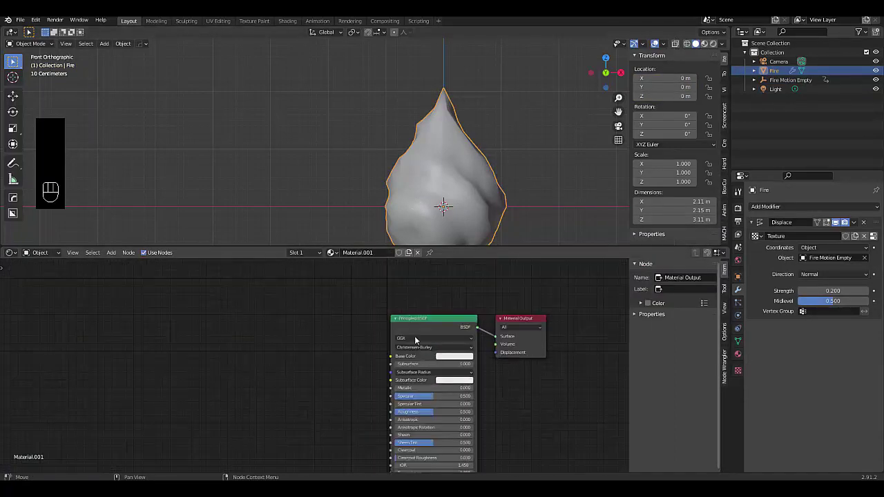
left_click(440, 322)
key("x")
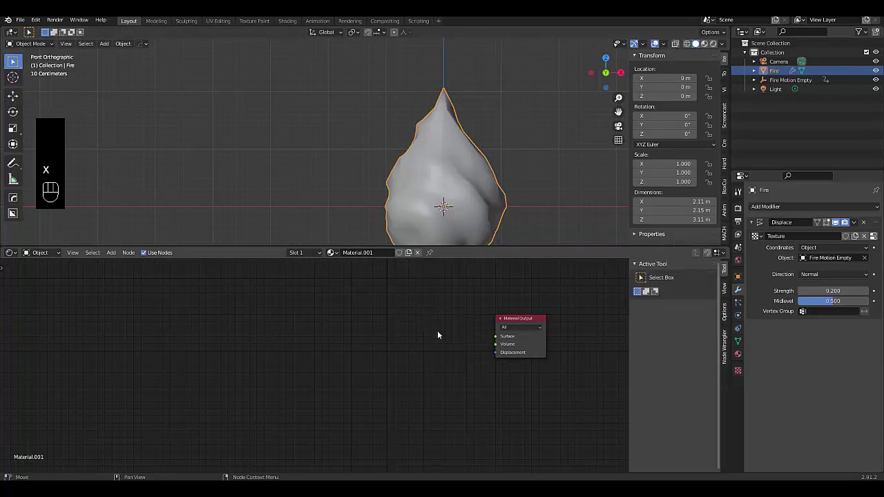
key("shift+a")
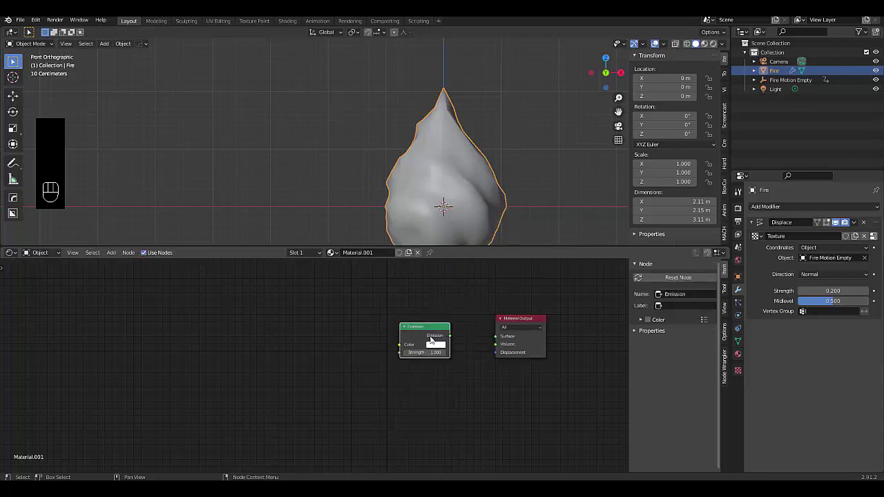
left_click_drag(452, 335, 497, 334)
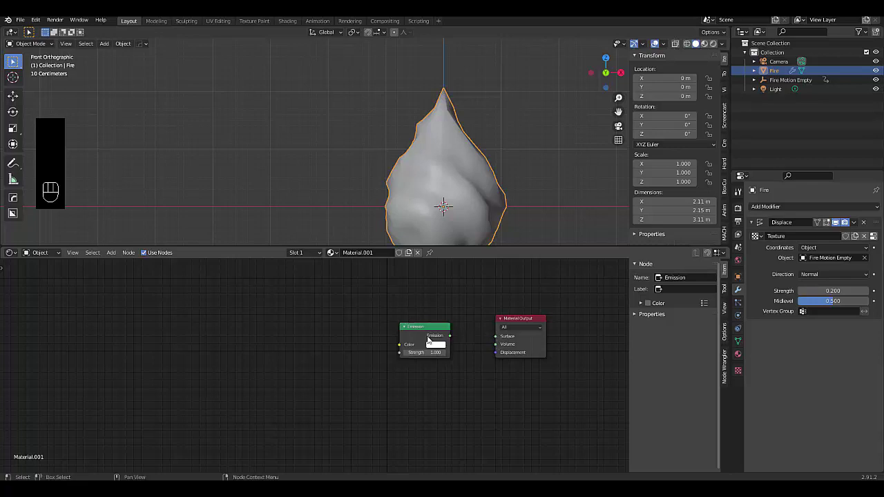
left_click_drag(457, 339, 498, 339)
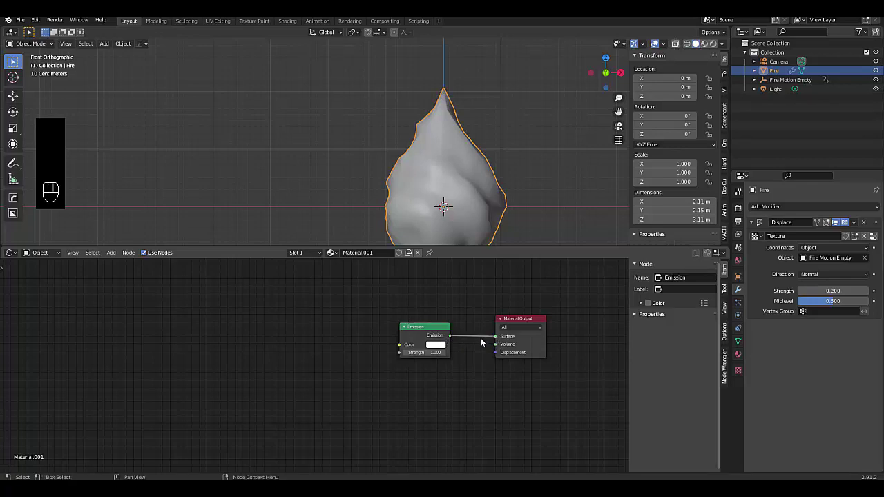
left_click(735, 141)
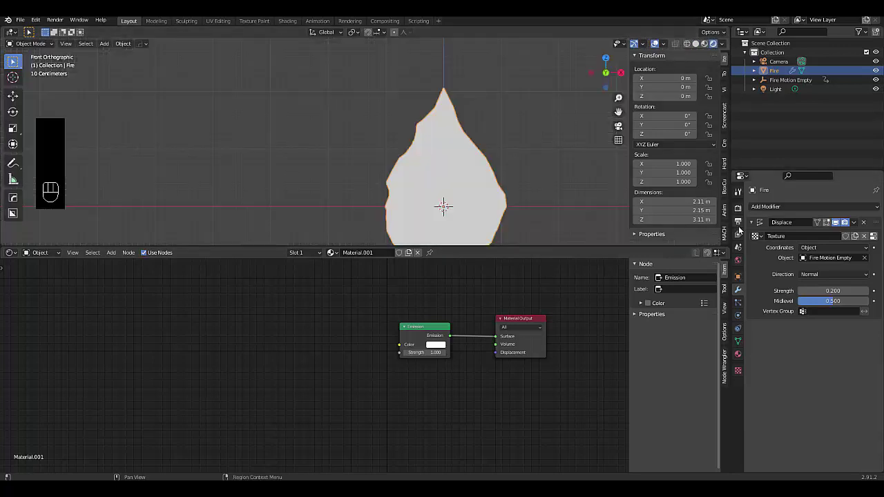
Enable Bloom, Ambient Occlusion and Screen Space Reflections in the Eevee render settings.
left_click(739, 213)
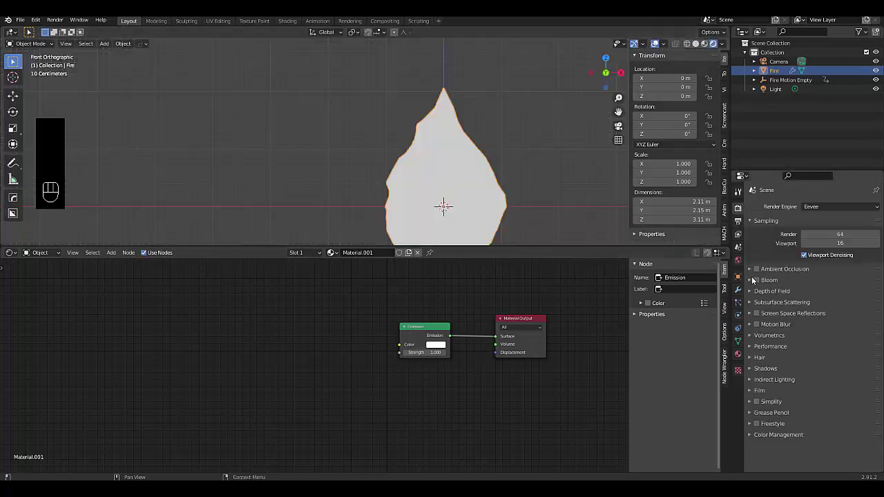
left_click(761, 283)
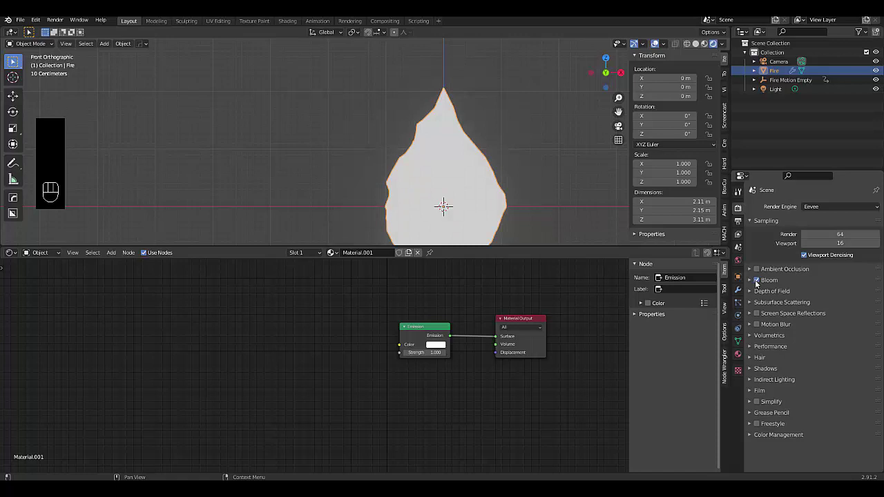
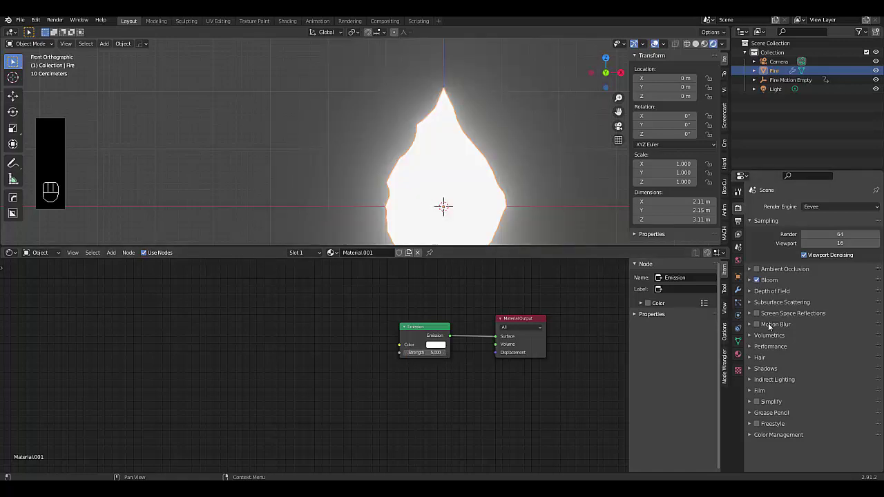
left_click_drag(764, 340, 812, 391)
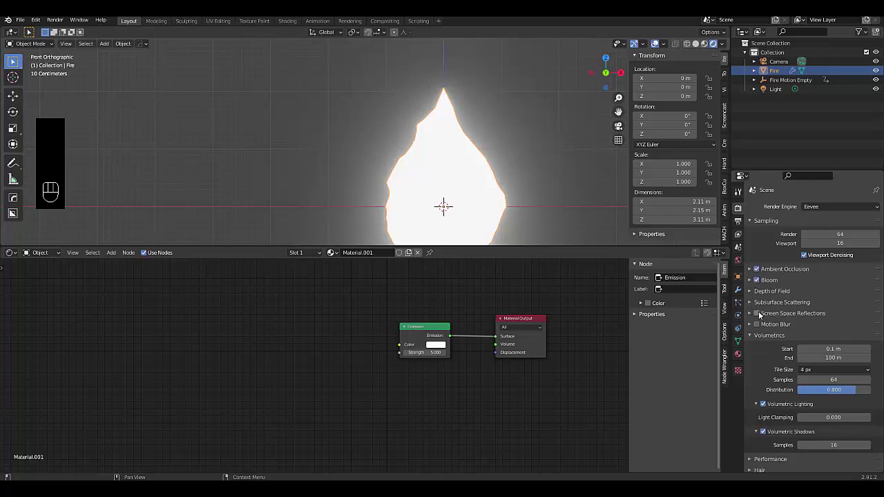
left_click(760, 312)
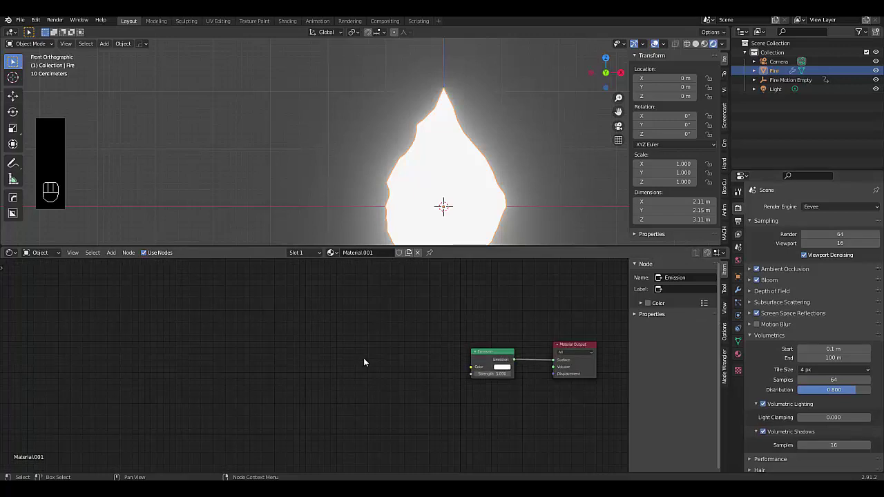
Drive Emission color with a Gradient Texture fed by Mapping and object Texture Coordinates.
key("shift+a")
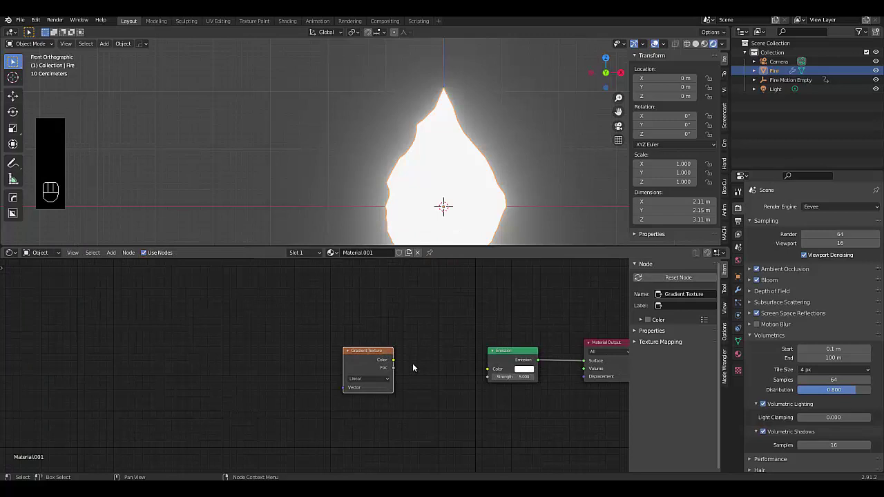
left_click_drag(403, 361, 441, 386)
left_click_drag(345, 361, 317, 370)
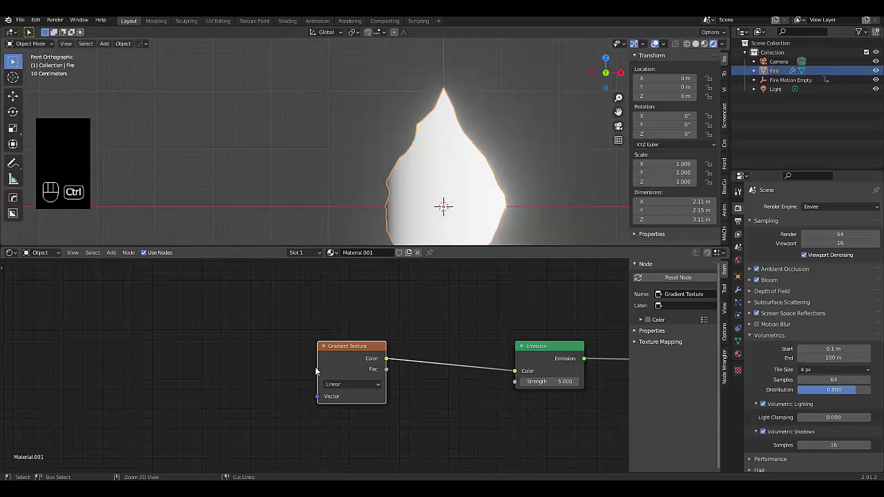
key("ctrl+t")
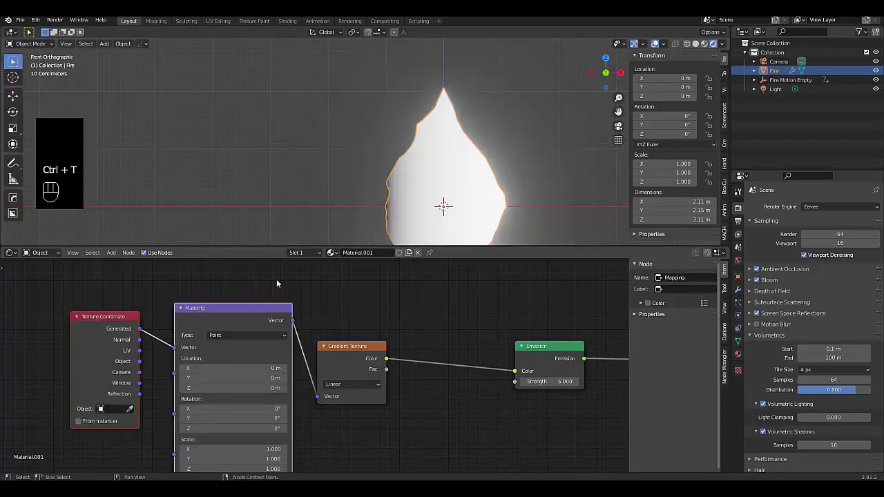
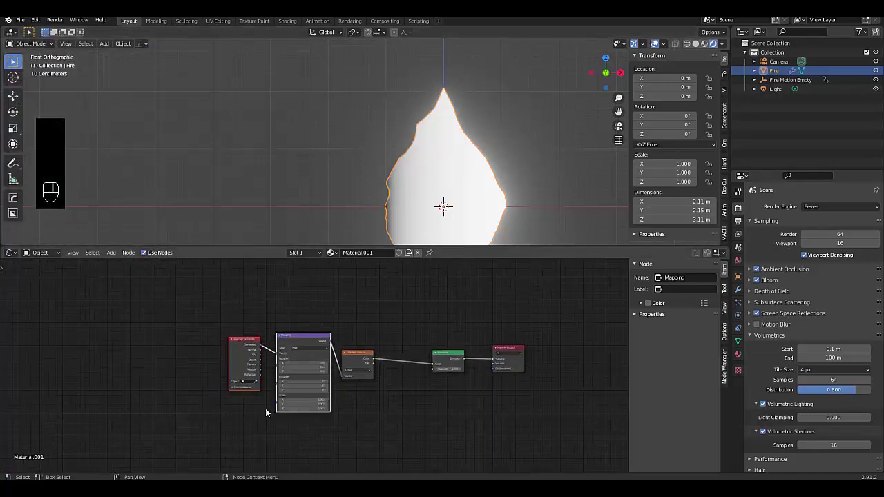
left_click_drag(293, 352, 331, 340)
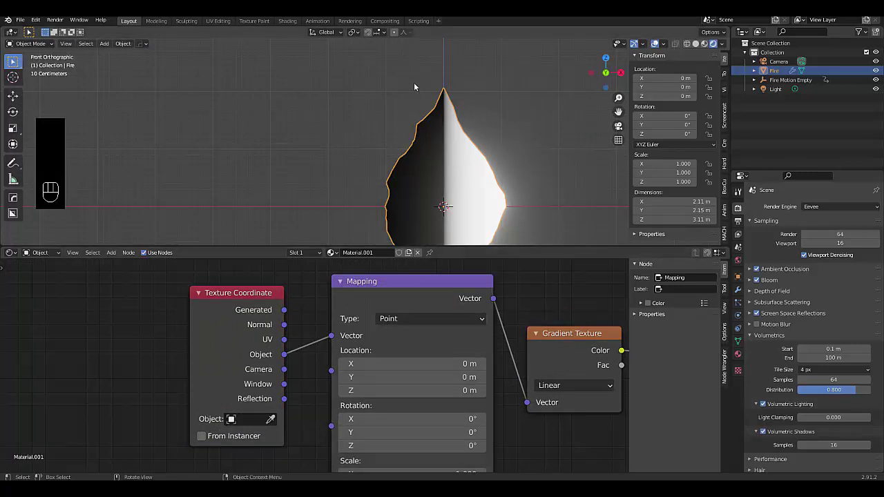
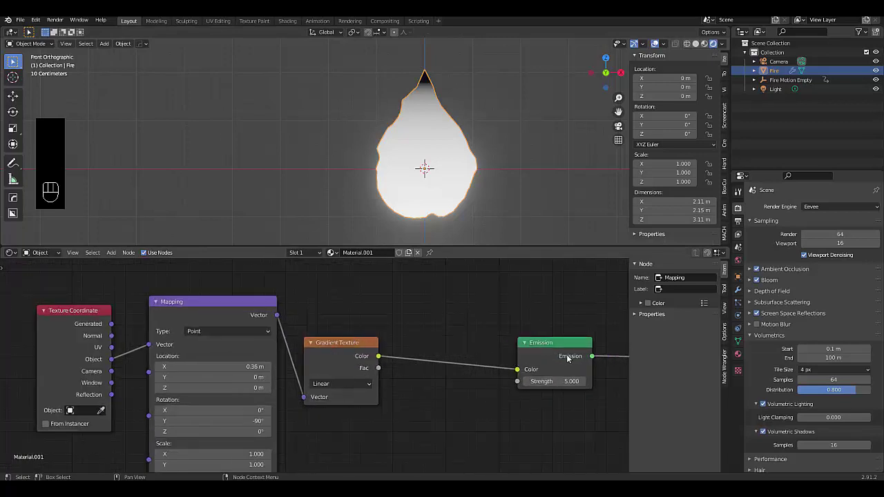
Add a ColorRamp before Emission and set its position-0 stop to orange.
key("shift+a")
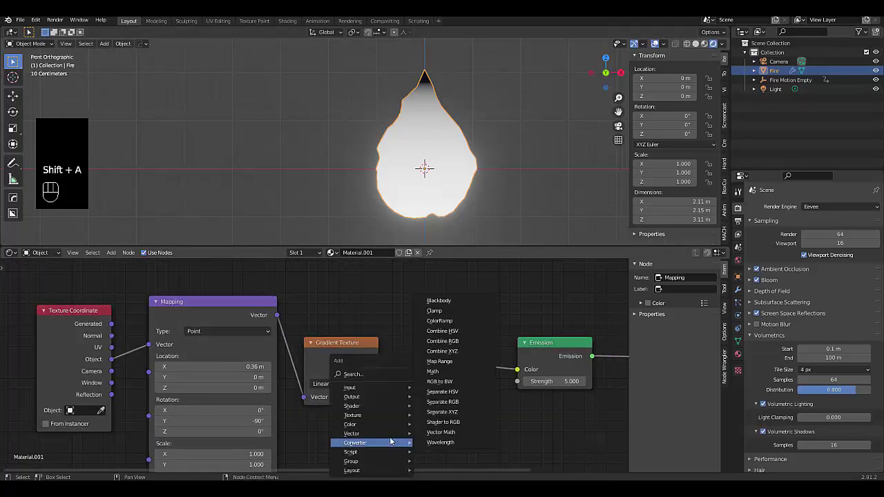
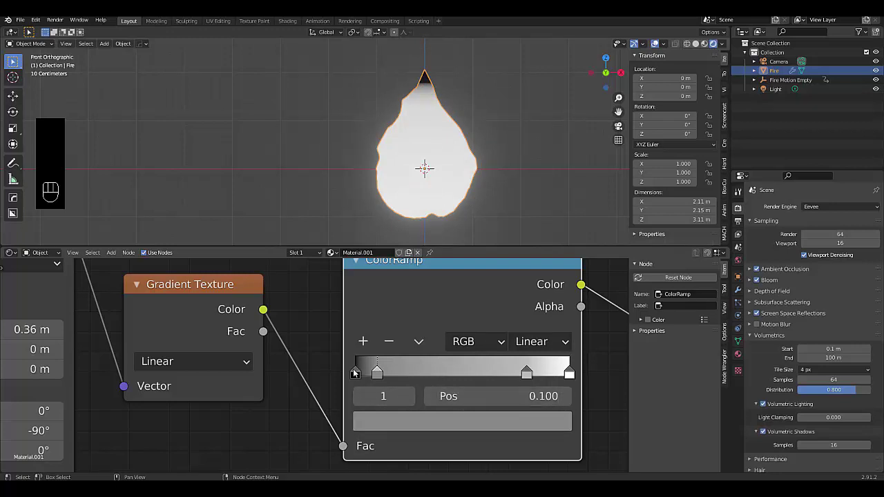
left_click(355, 370)
left_click(396, 424)
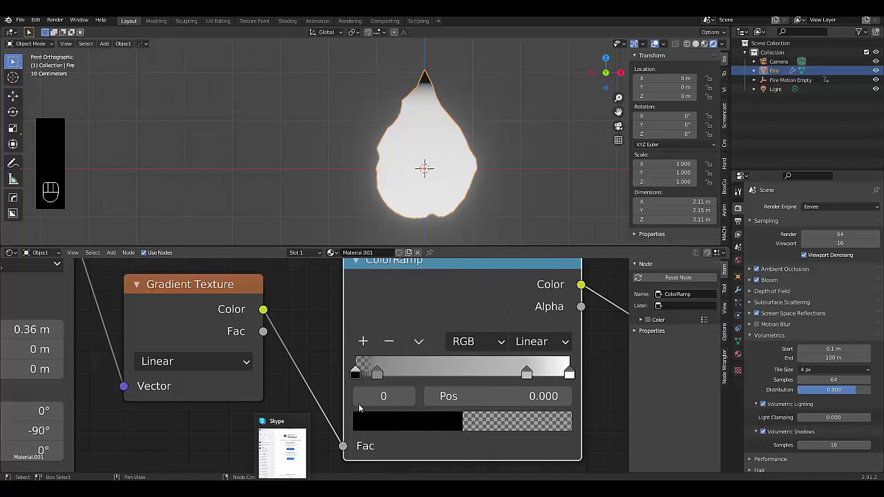
left_click(378, 371)
left_click_drag(398, 421, 506, 333)
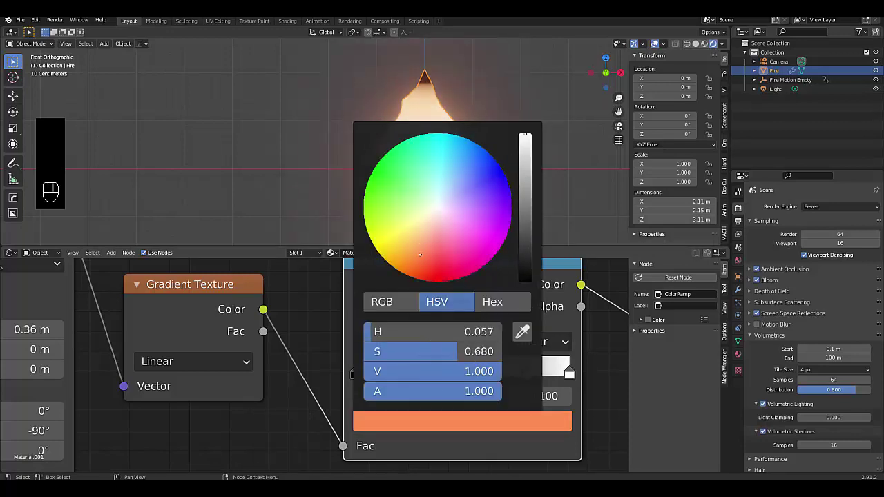
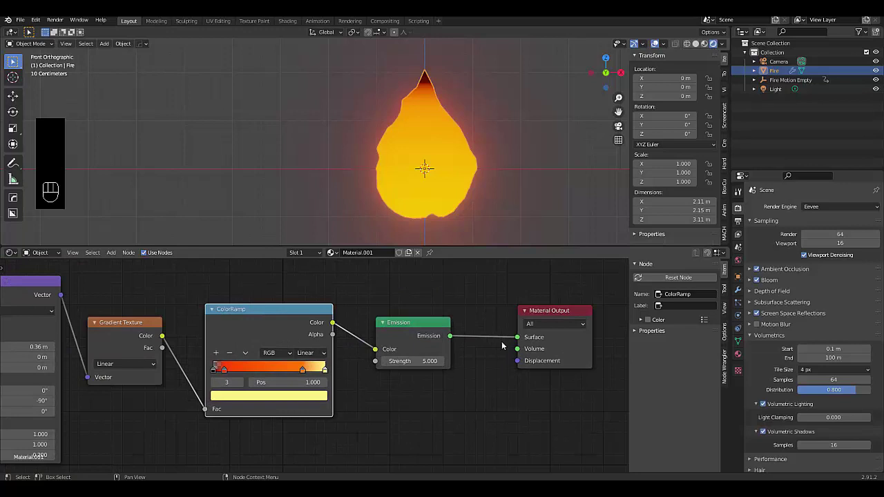
Insert a Mix Shader after Emission with a Transparent BSDF in its second input, Fac 1.
key("shift+a")
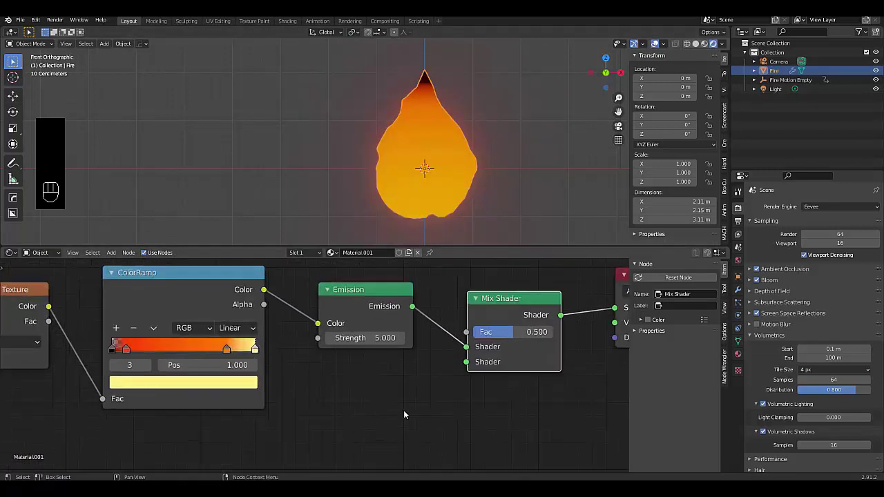
key("shift+a")
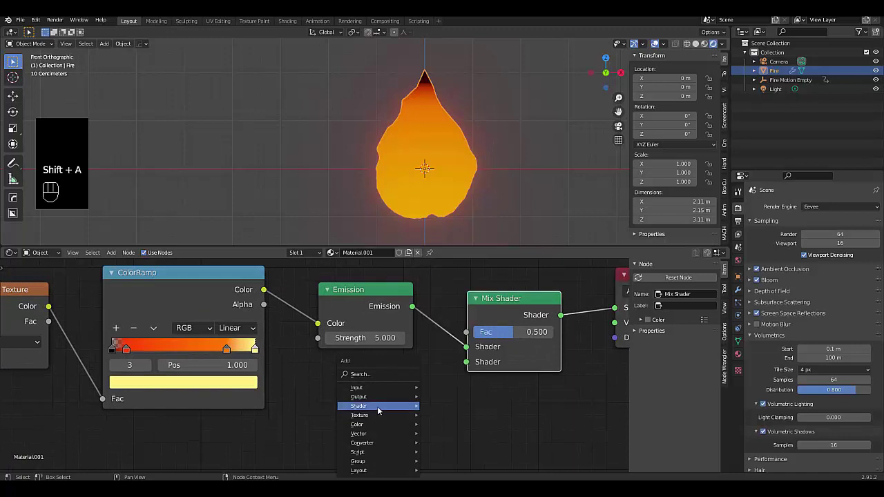
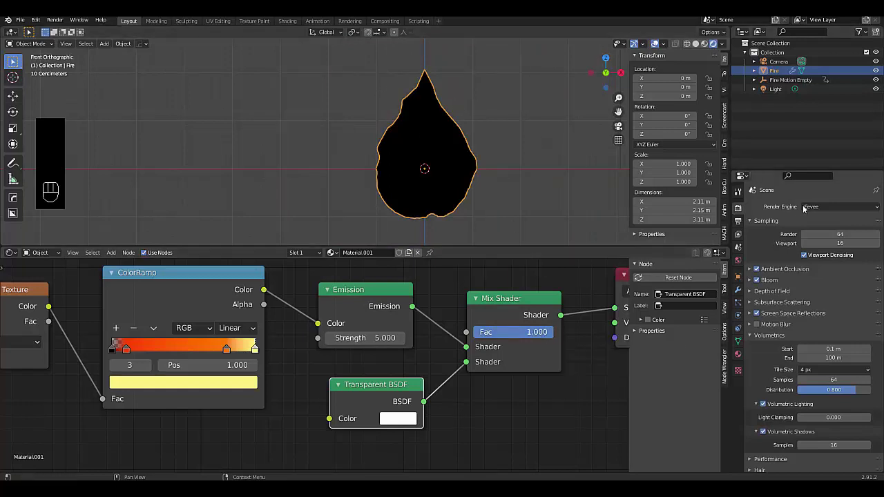
Test the mix in Cycles, settle on Fac 0.5, and return to Eevee.
left_click_drag(826, 212, 822, 236)
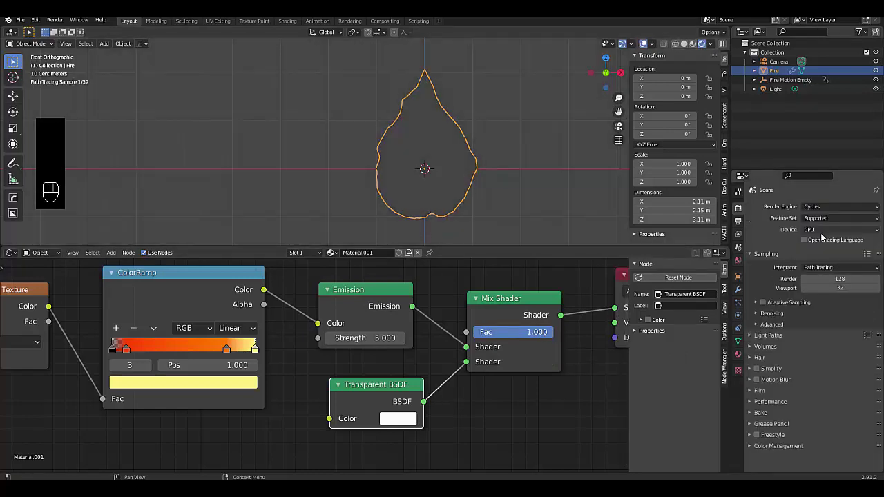
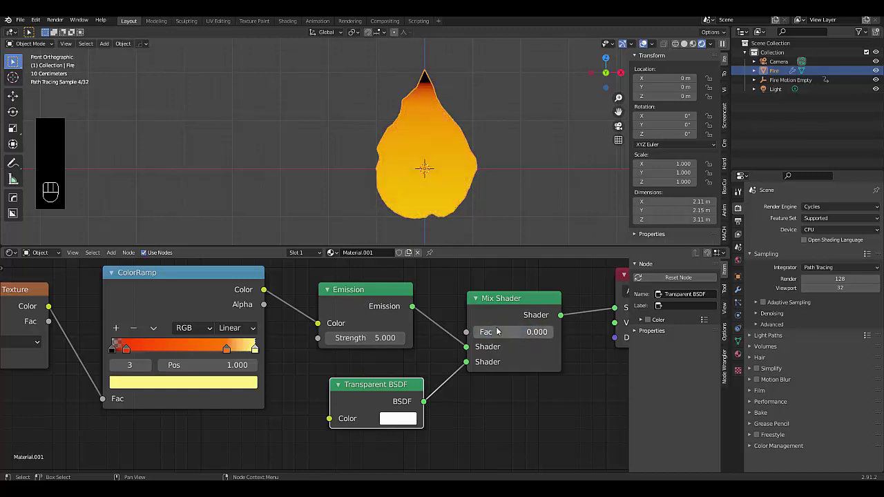
left_click_drag(832, 206, 480, 385)
left_click_drag(527, 333, 500, 373)
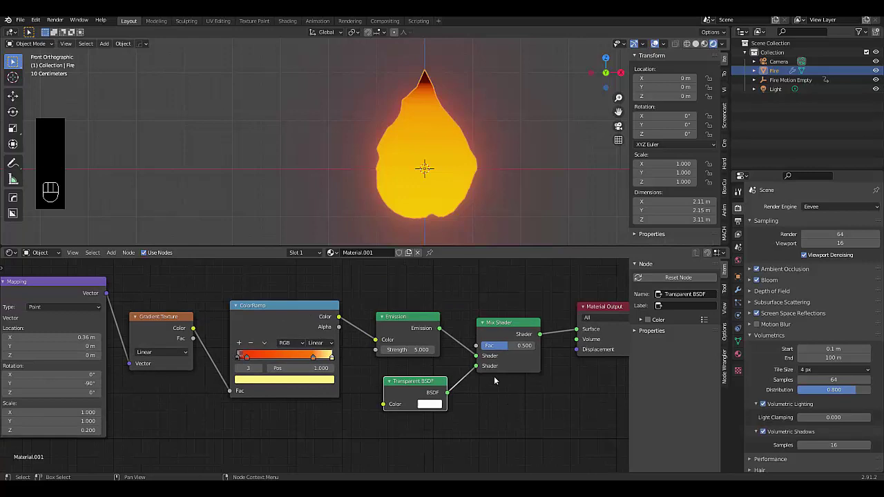
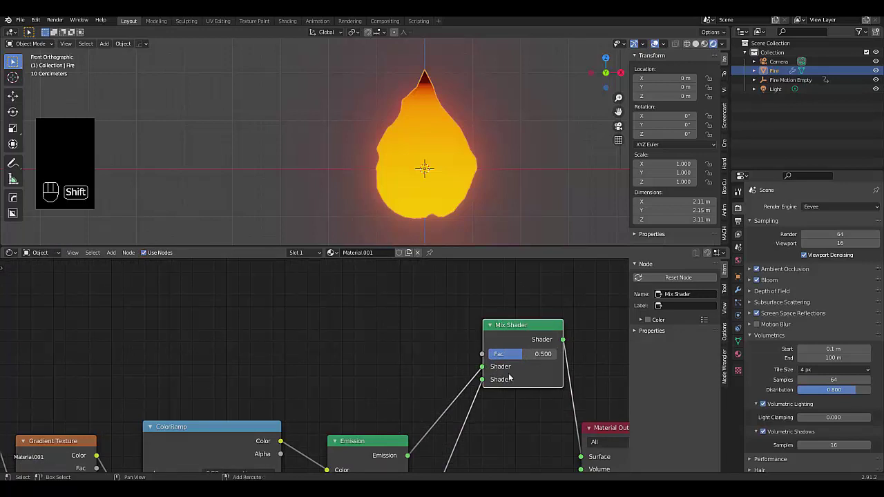
Add a Layer Weight node and wire its Facing output into the Mix Shader Fac.
key("shift+a")
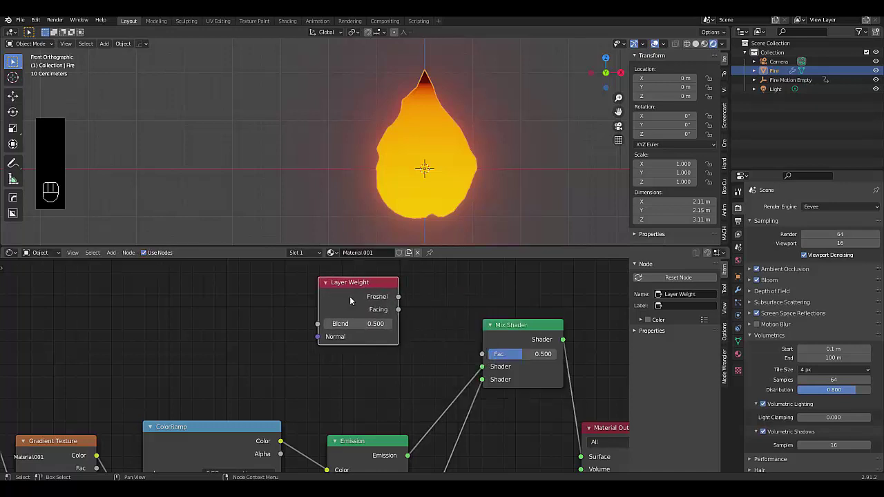
left_click_drag(428, 320, 483, 356)
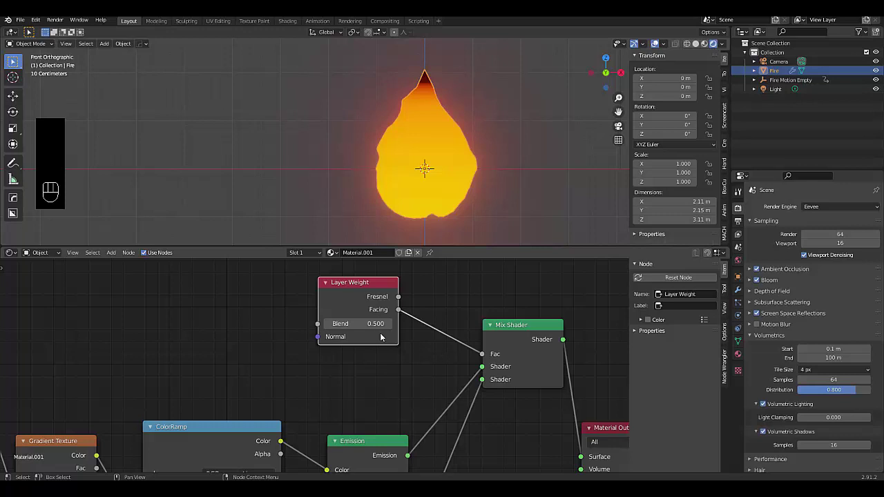
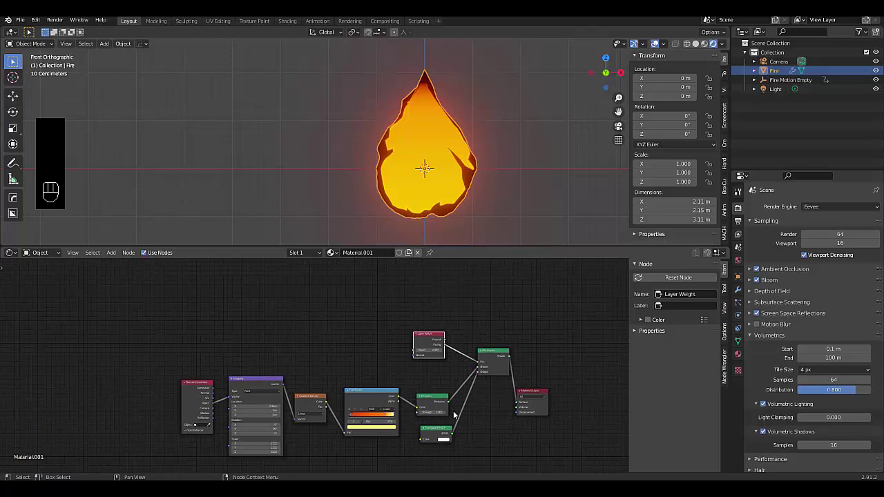
Duplicate the Layer Weight, Mix Shader and Transparent BSDF nodes with Shift+D.
left_click(487, 421)
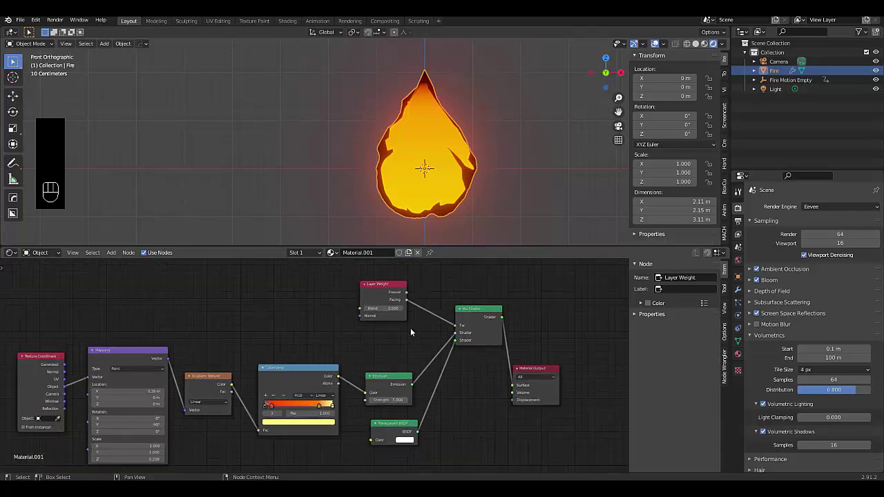
left_click(485, 300)
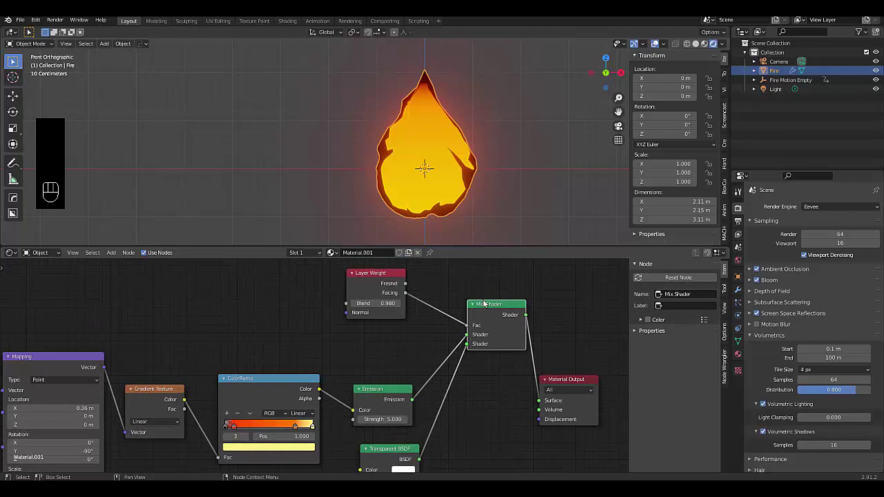
key("shift+d")
left_click(379, 275)
key("shift+d")
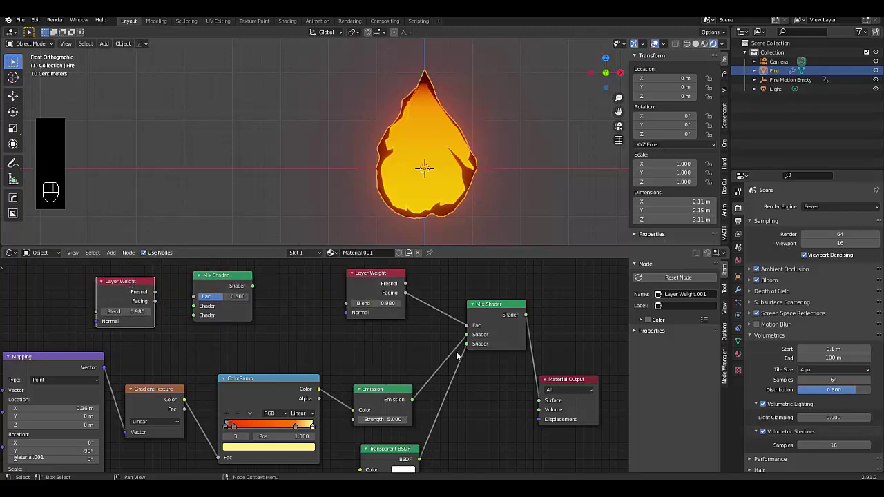
left_click(381, 452)
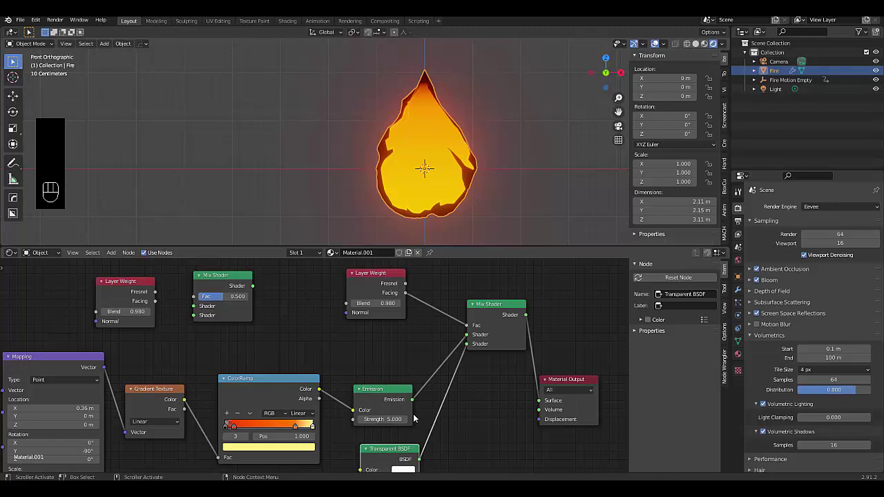
key("shift+d")
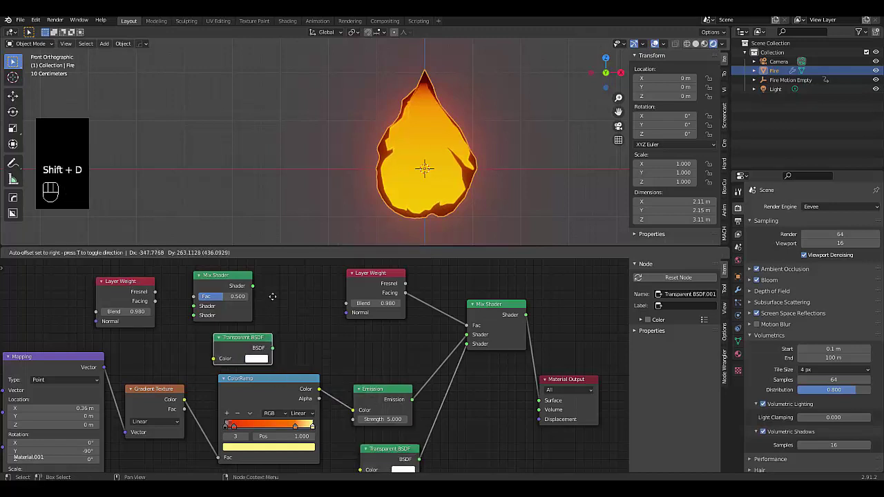
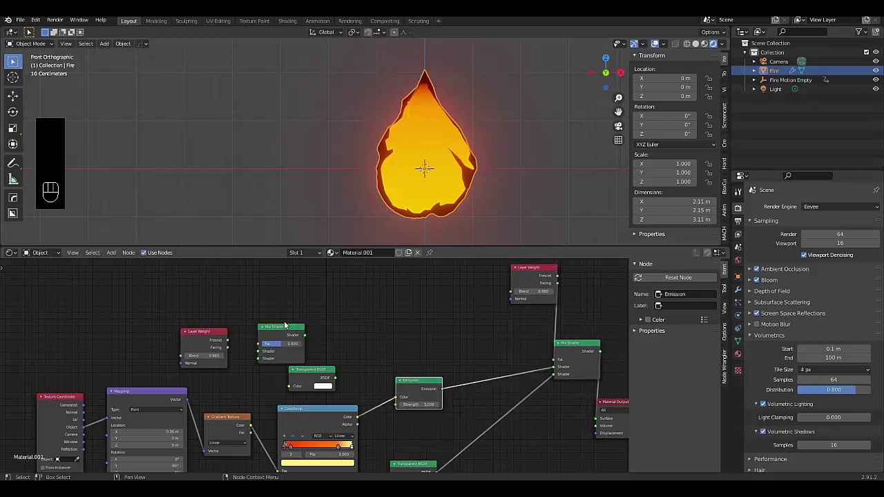
Move the copies aside and insert the new Mix Shader right after Emission.
left_click_drag(417, 306, 249, 312)
left_click_drag(277, 327, 486, 349)
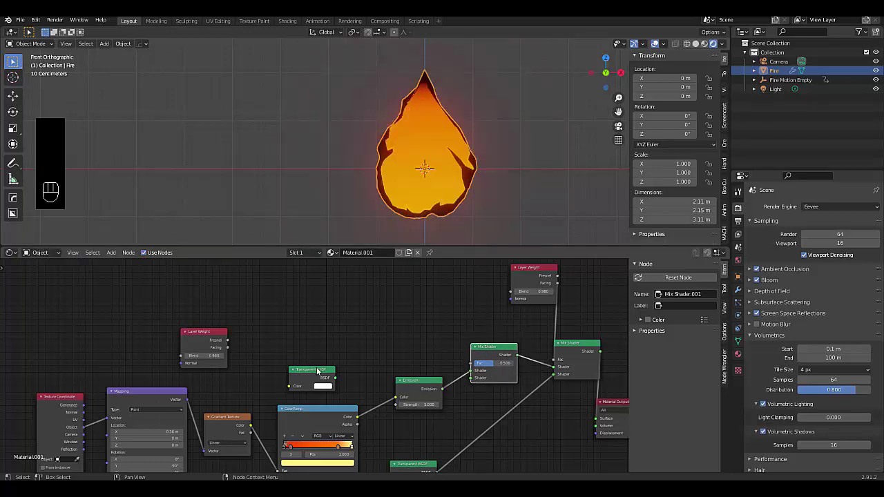
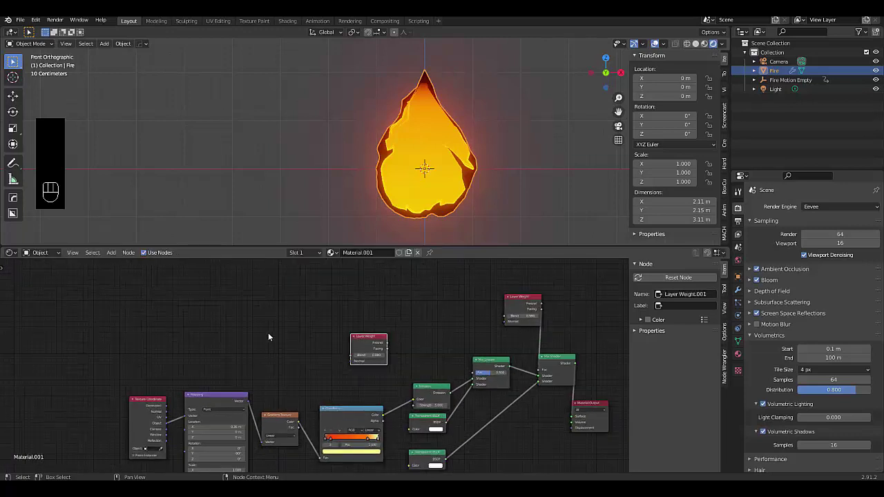
Add a Magic Texture fed by the texture coordinates and run its factor into a new ColorRamp.
left_click(325, 303)
key("shift+a")
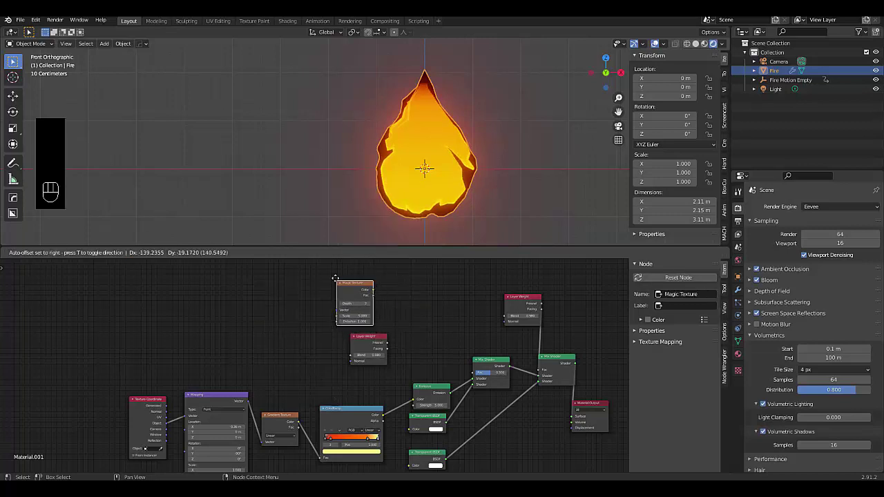
left_click_drag(264, 383, 338, 306)
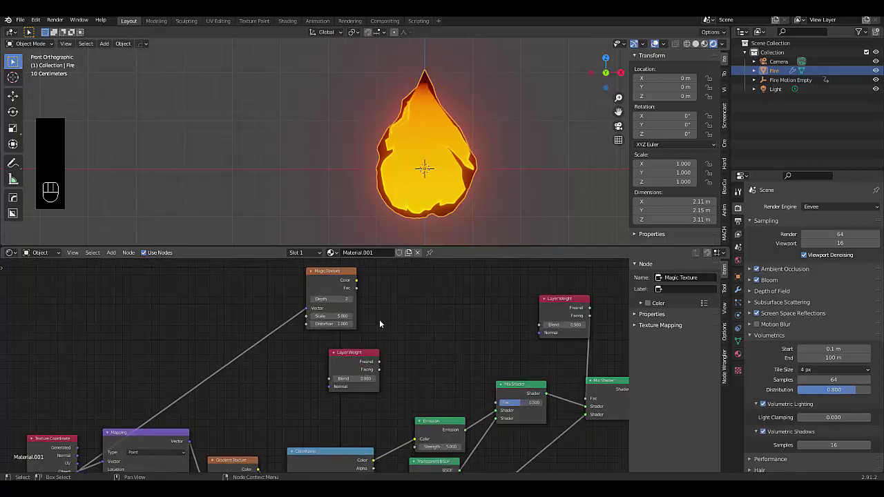
key("shift+a")
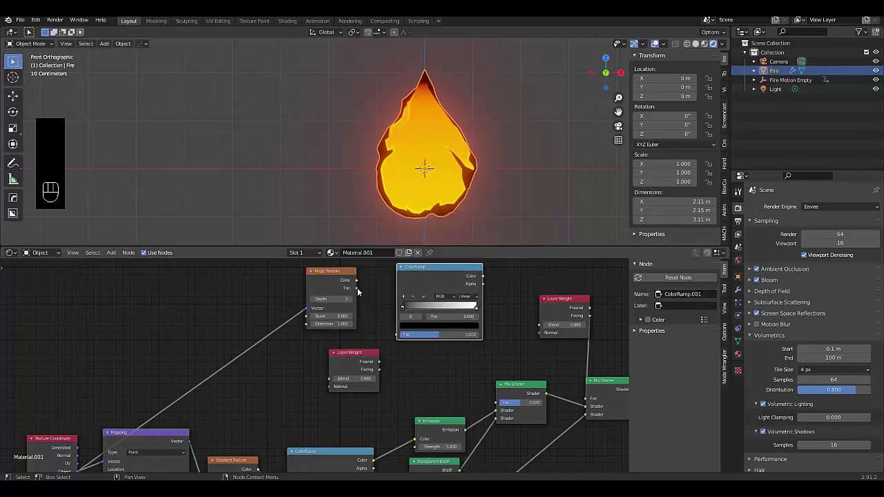
left_click_drag(368, 298, 399, 337)
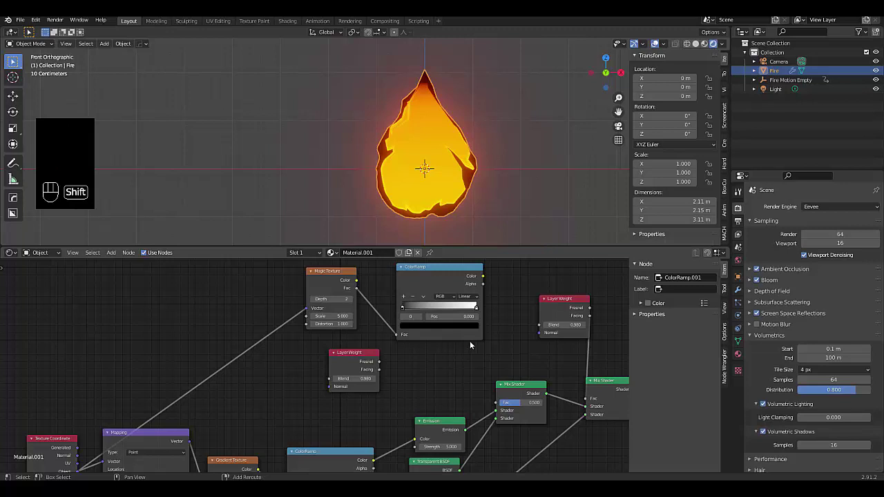
Add a Less Than math node comparing the ramp against Layer Weight and wire it into the second Mix Shader Fac.
key("shift+a")
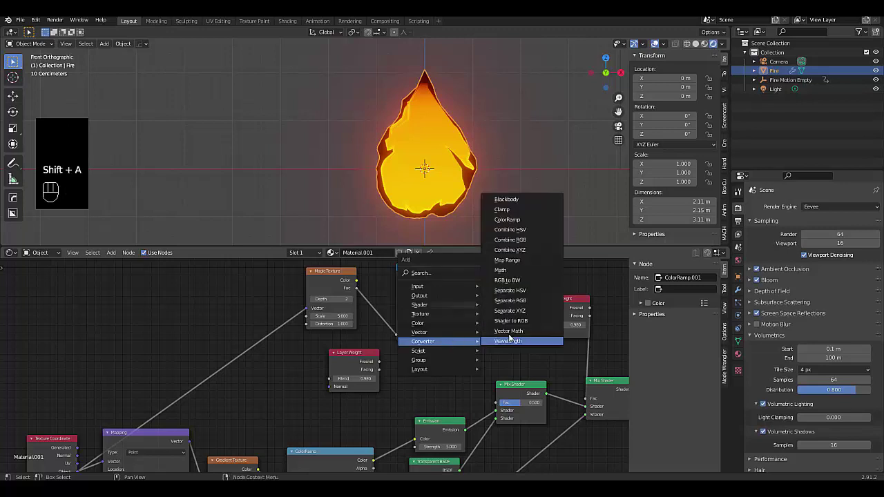
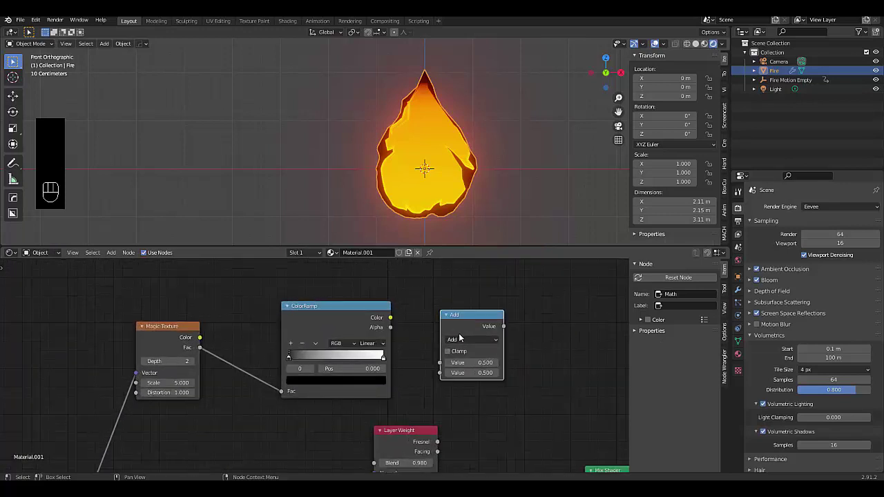
left_click_drag(461, 340, 514, 383)
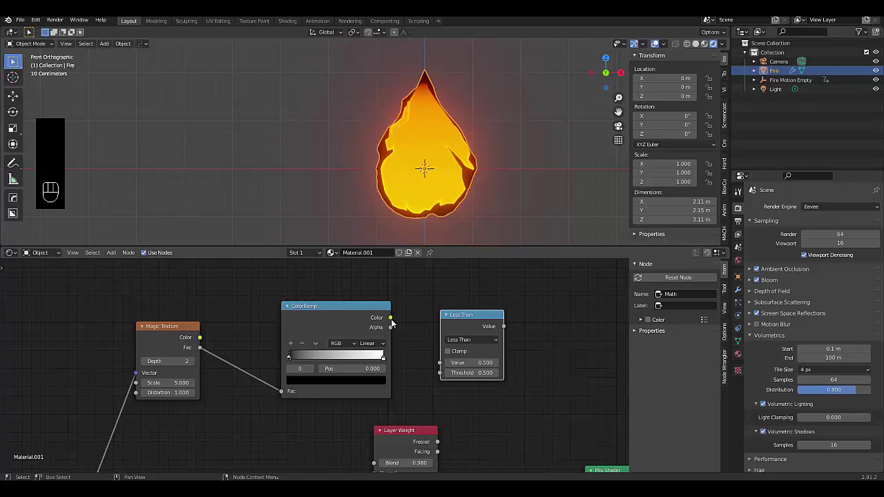
left_click_drag(399, 317, 439, 365)
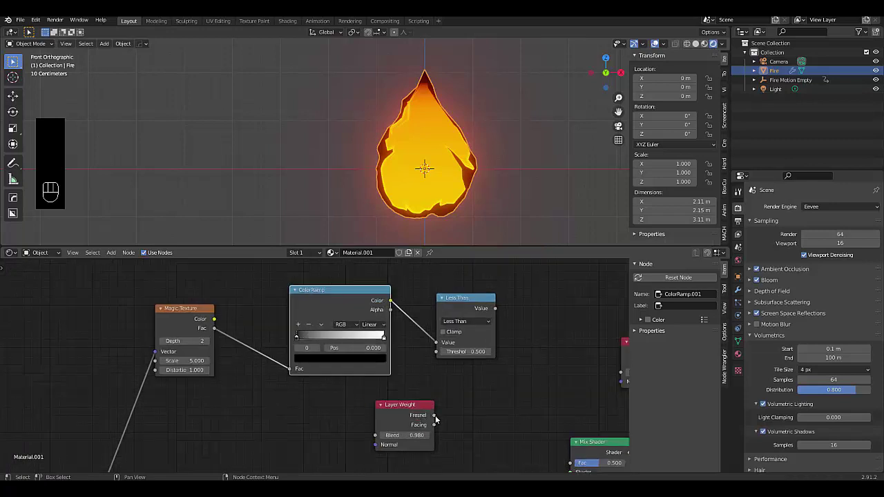
left_click_drag(439, 426, 437, 353)
left_click(401, 405)
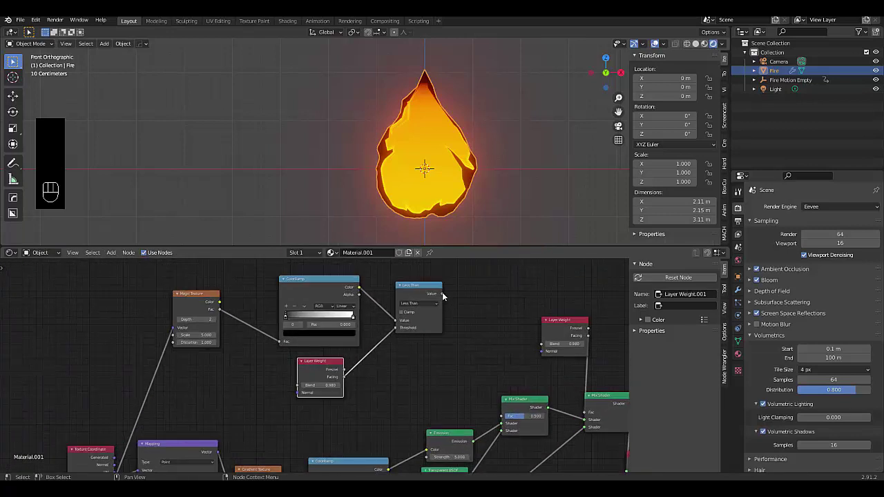
left_click_drag(445, 295, 501, 416)
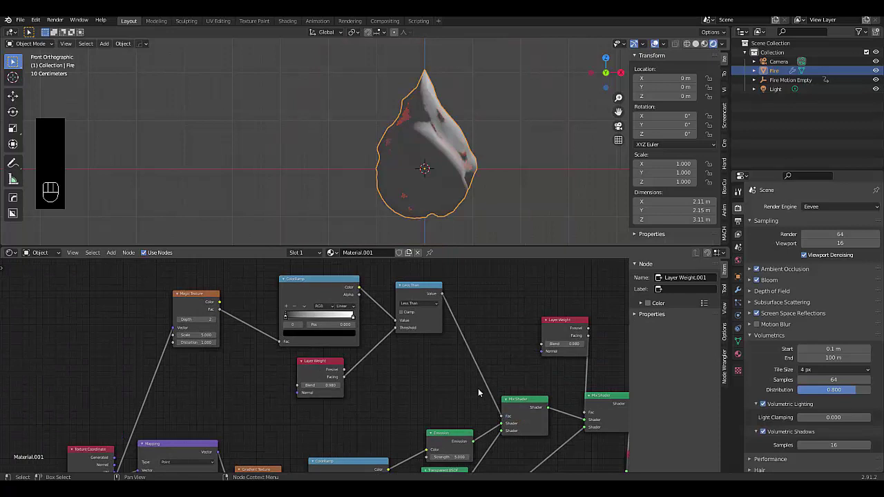
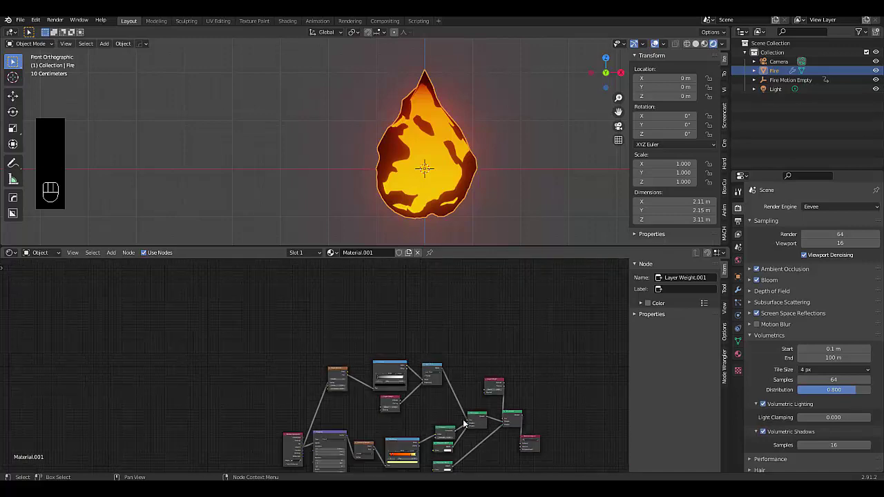
Play the animation to check the moving dark patches on the fire, then stop.
key("space")
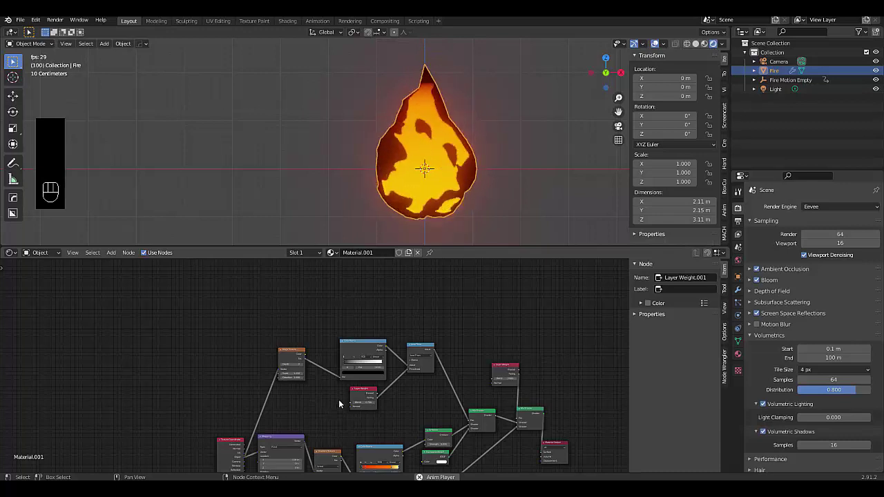
key("space")
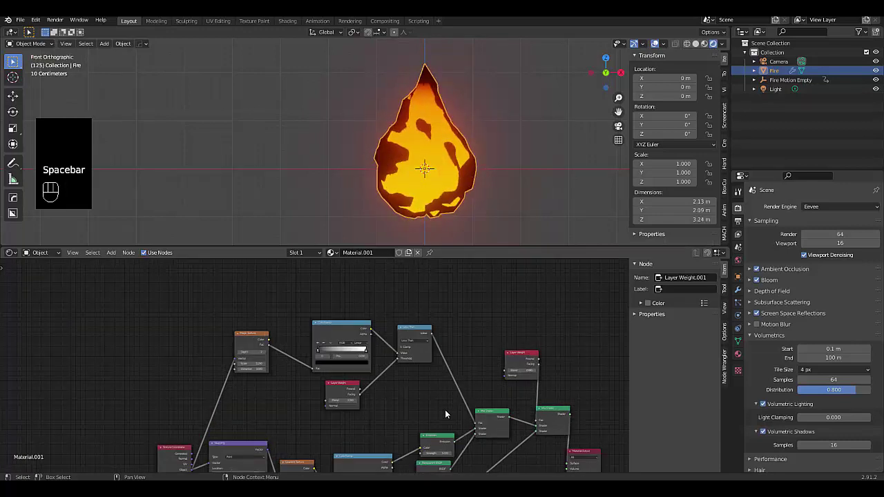
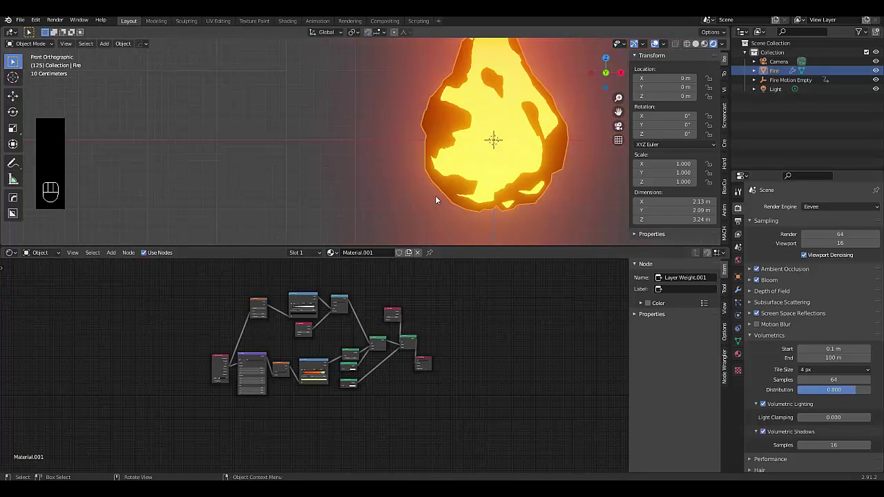
Add a plane scaled by 15 and moved down 1 m as a floor under the fire.
key("shift+a")
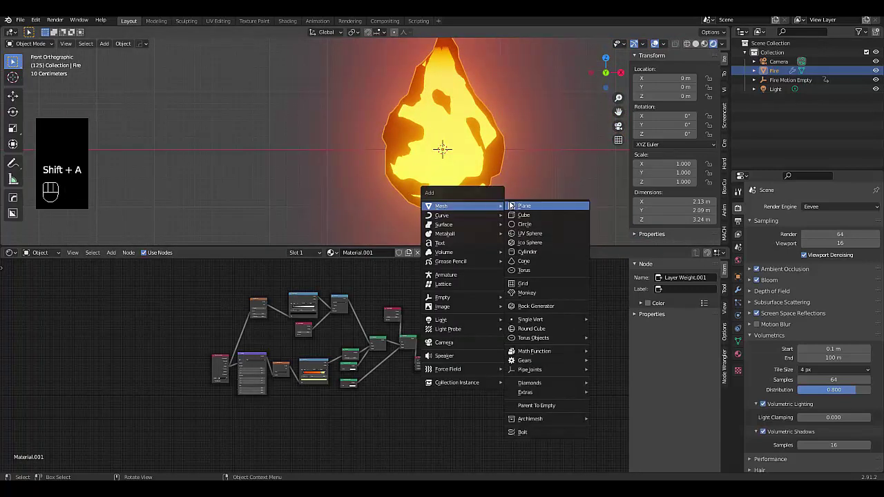
key("g")
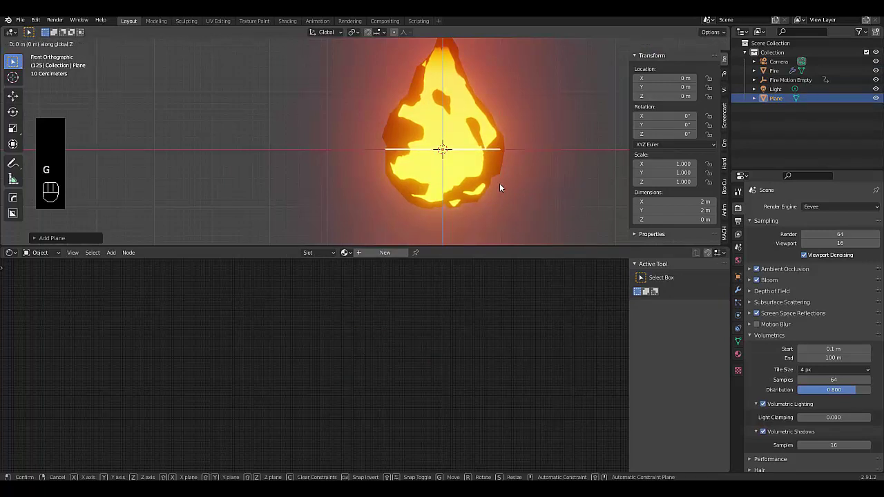
key("s")
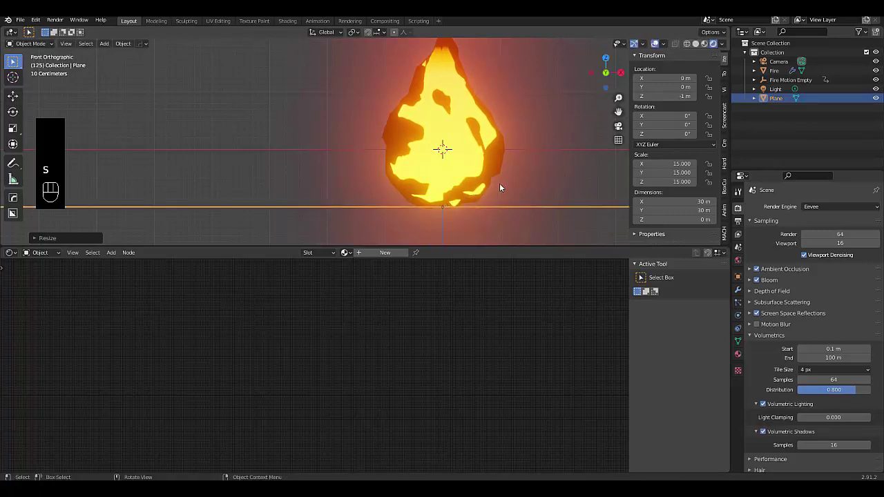
left_click(464, 217)
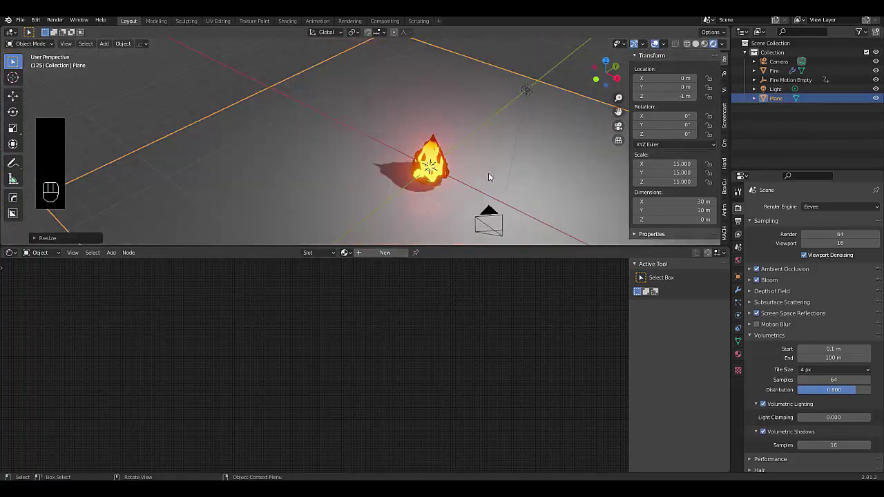
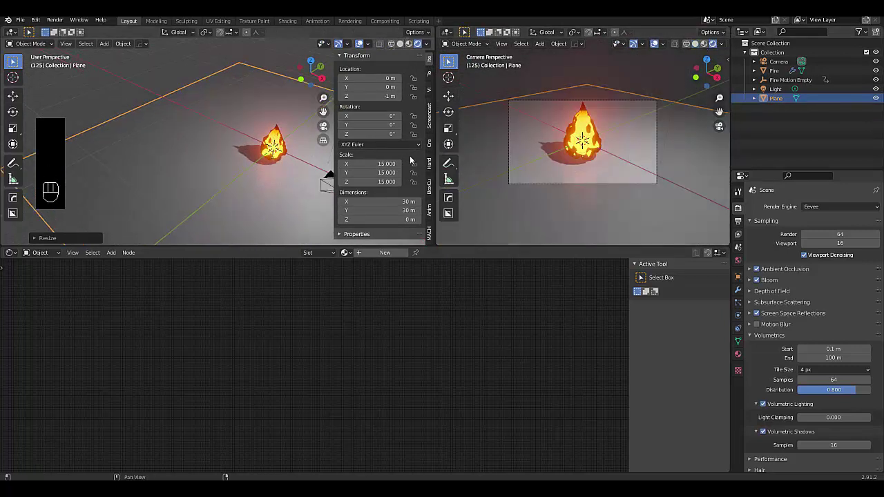
Create a floor material and replace its Principled BSDF with a Glossy BSDF.
left_click_drag(245, 143, 246, 154)
left_click_drag(247, 154, 248, 167)
left_click(215, 196)
left_click(382, 254)
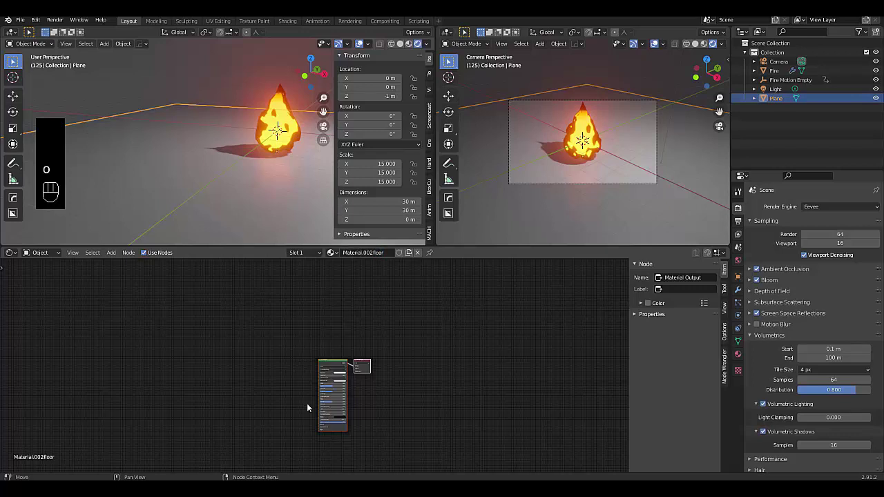
left_click(349, 322)
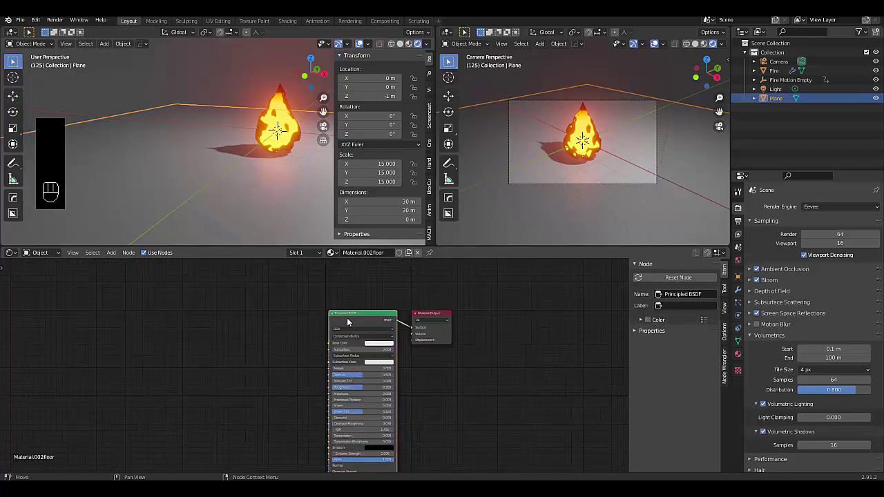
key("x")
key("shift+a")
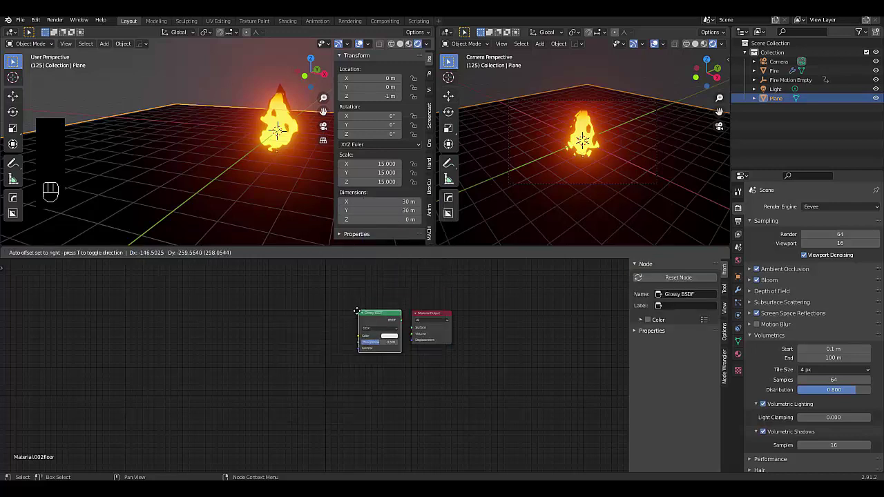
left_click_drag(445, 339, 407, 357)
left_click(356, 363)
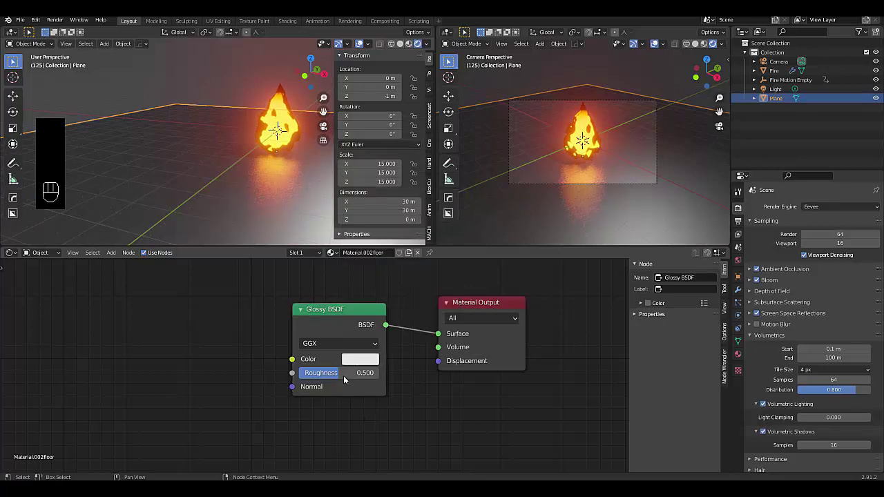
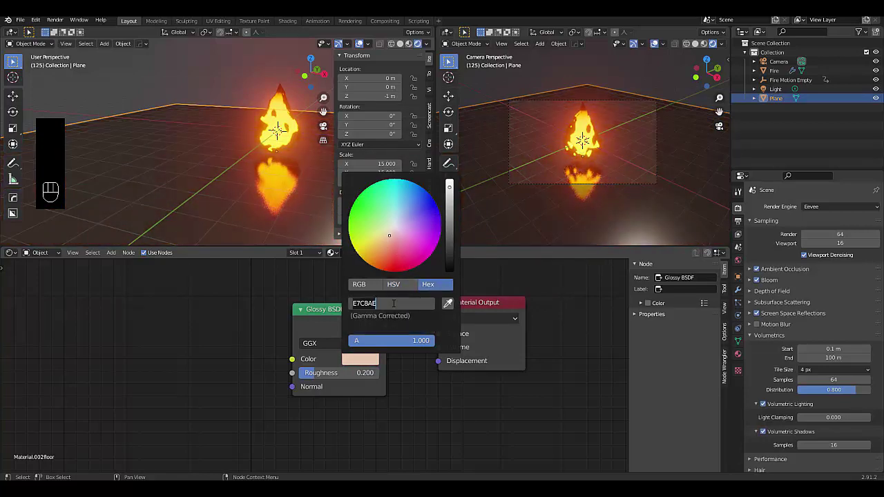
Give the Glossy BSDF roughness 0.2 and a near-black colour.
key("f")
key("f")
key("f")
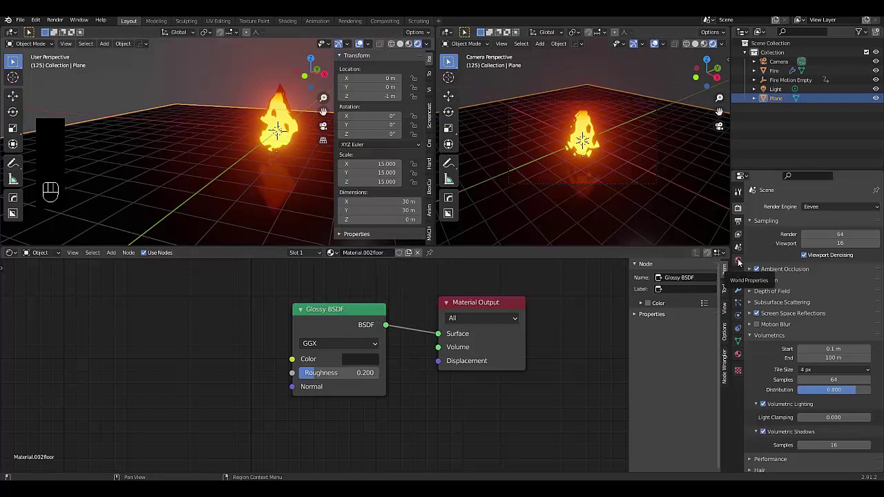
Set the world colour to an Environment Texture using small_harbor_01_2k.hdr.
left_click(740, 259)
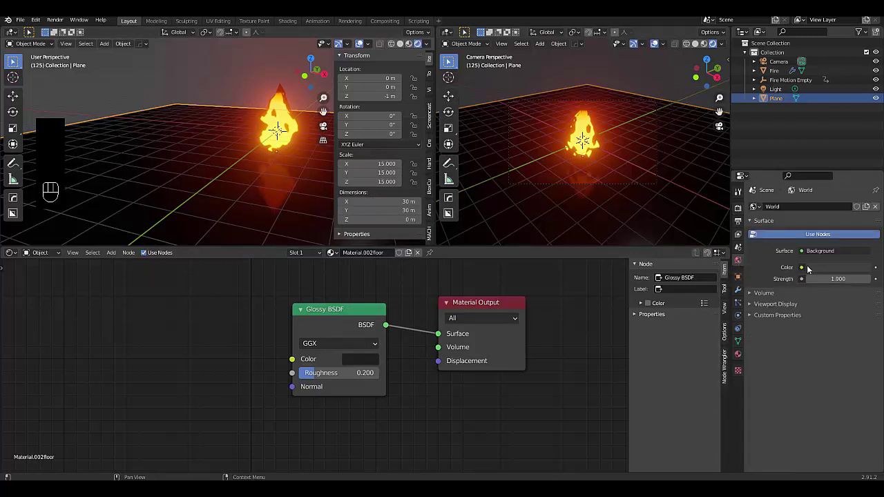
left_click_drag(806, 269, 813, 310)
left_click(853, 281)
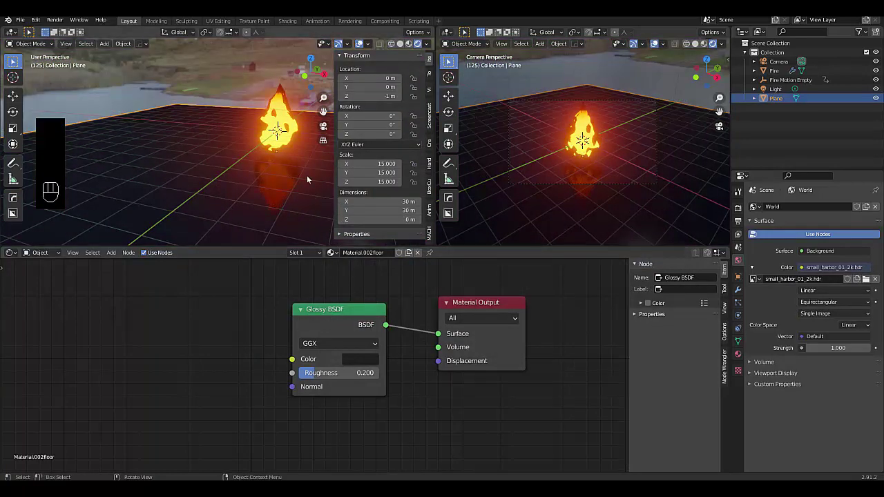
Orbit to view the HDRI, preview the animation, and tint the glossy floor light cyan.
left_click_drag(288, 154, 305, 165)
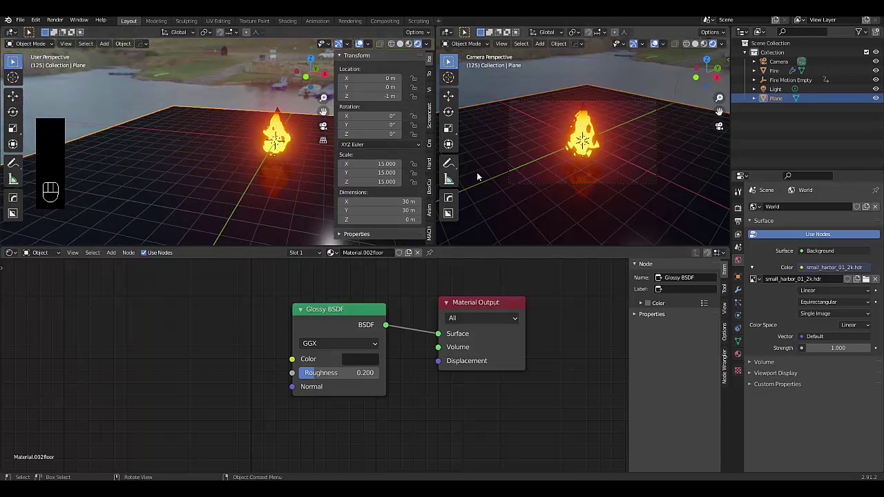
key("space")
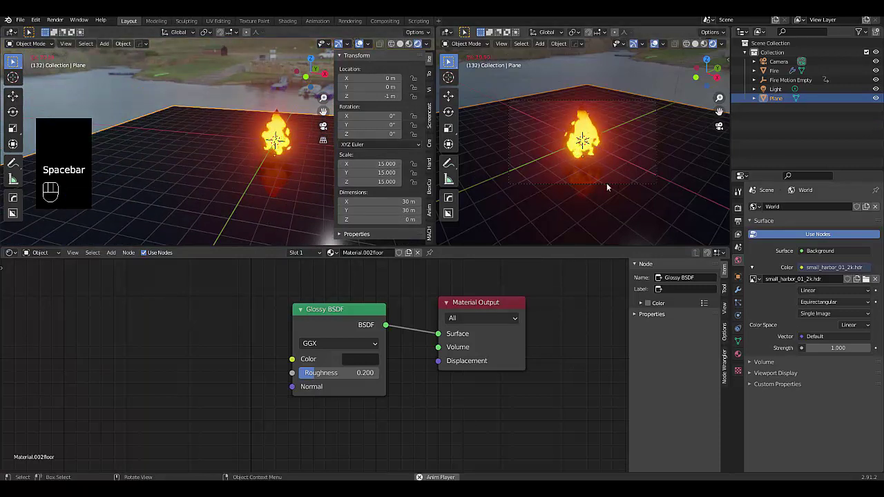
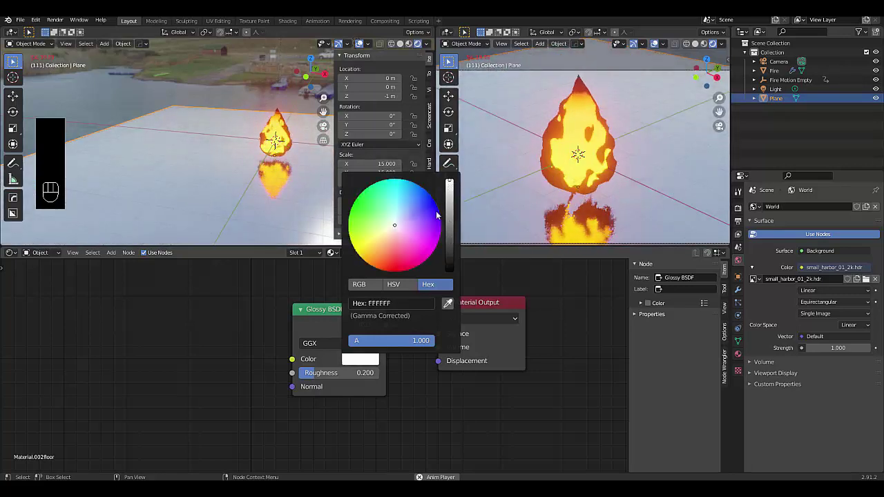
middle_click(404, 196)
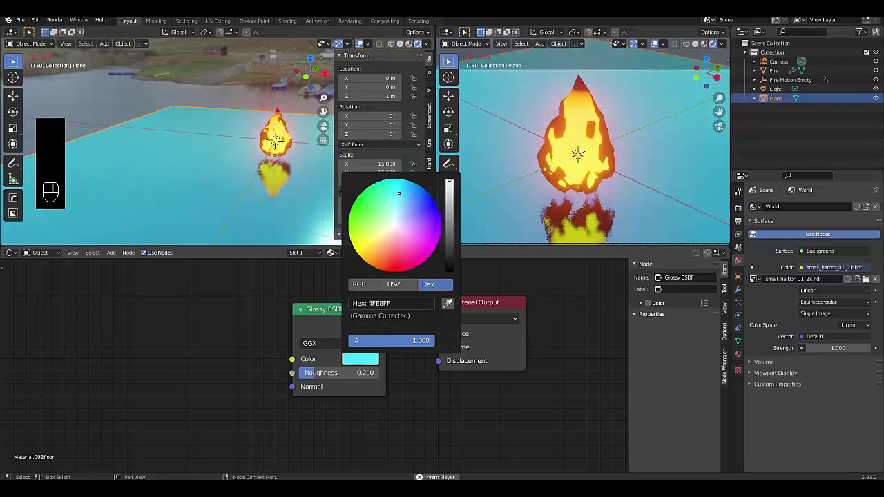